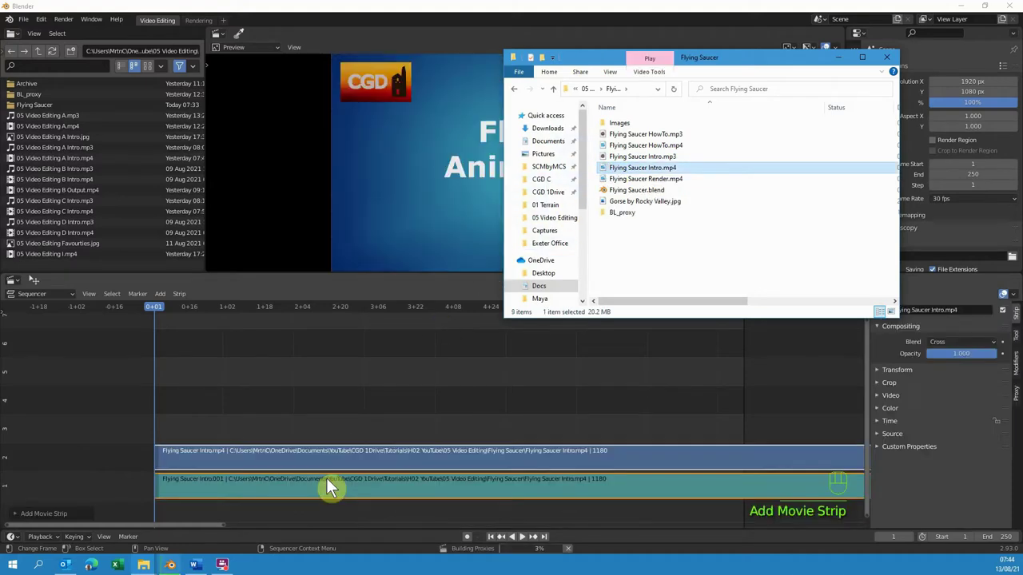
Close File Explorer and select the Flying Saucer Intro sound strip on channel 1.
left_click(637, 390)
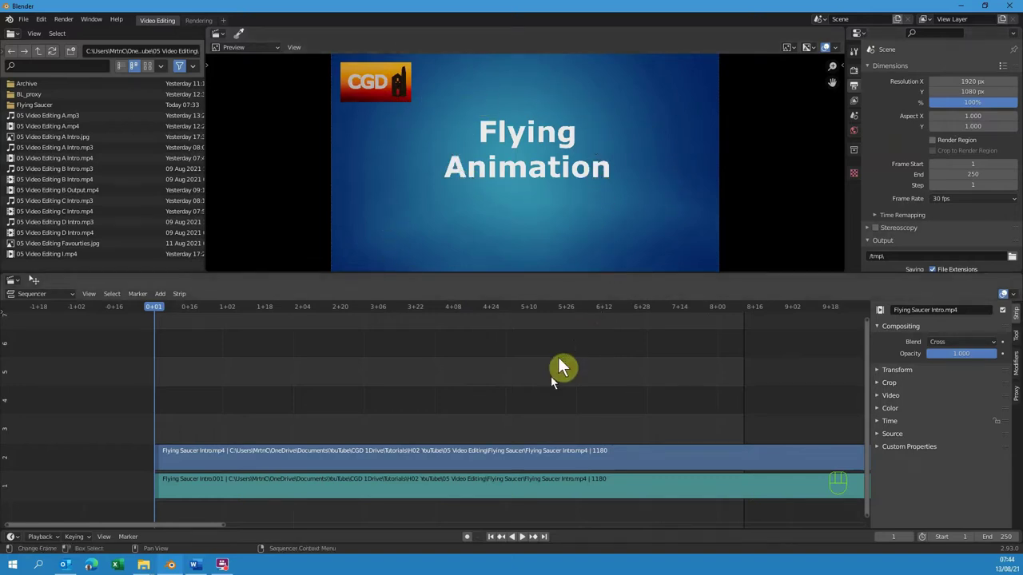
left_click(510, 487)
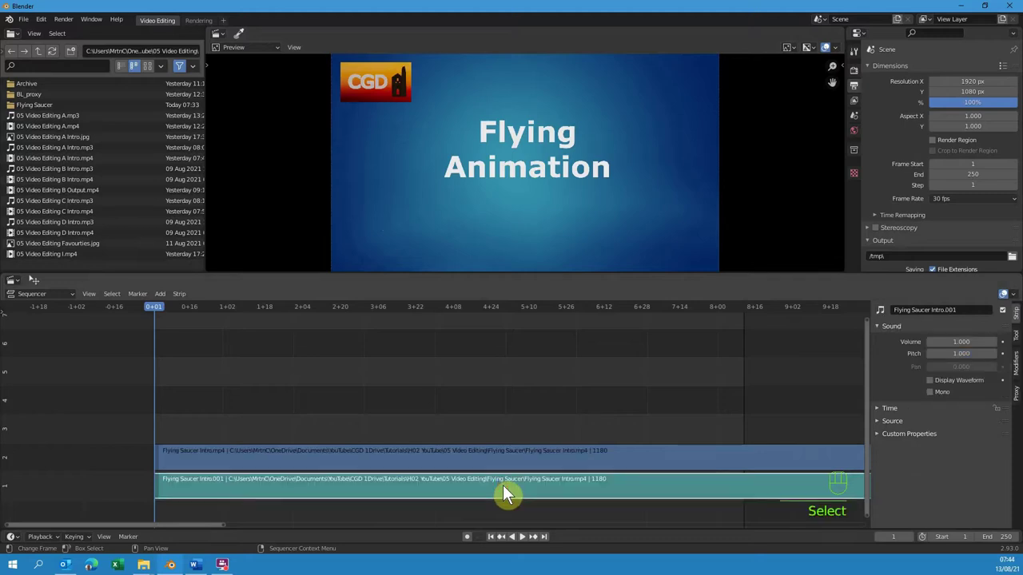
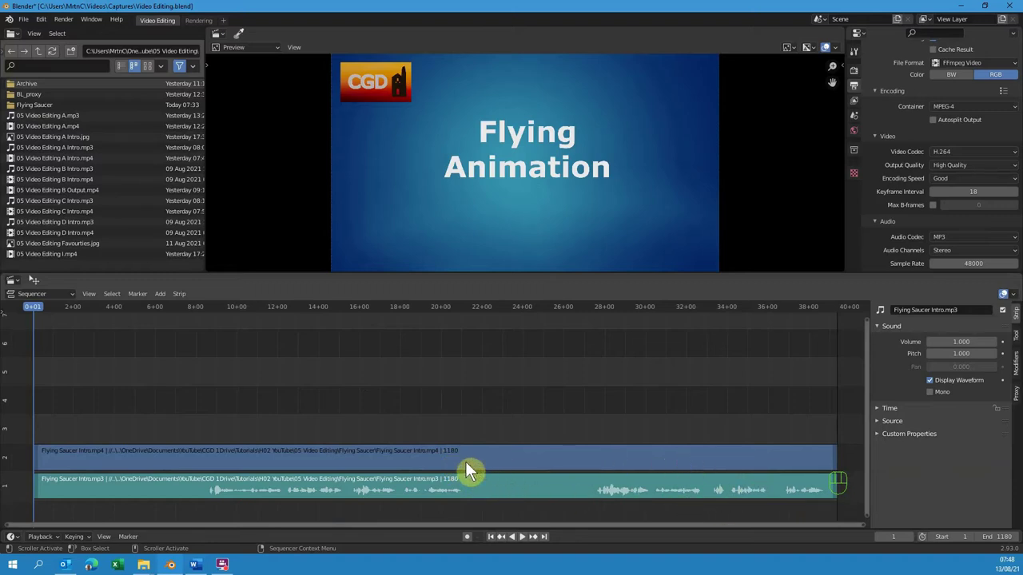
Select the intro video and sound strips and nudge them slightly earlier with negative time visible.
left_click(473, 470)
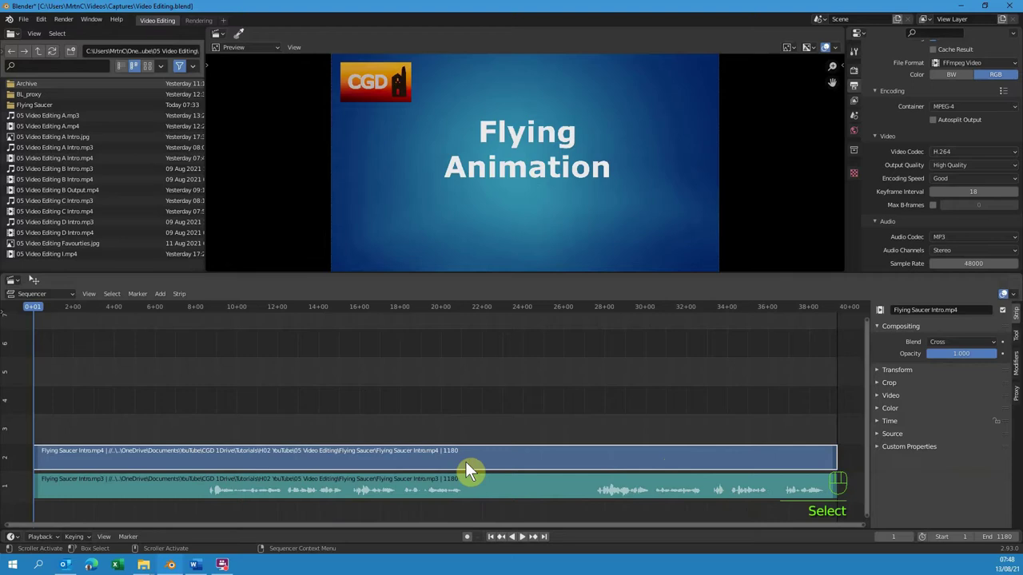
left_click(490, 497)
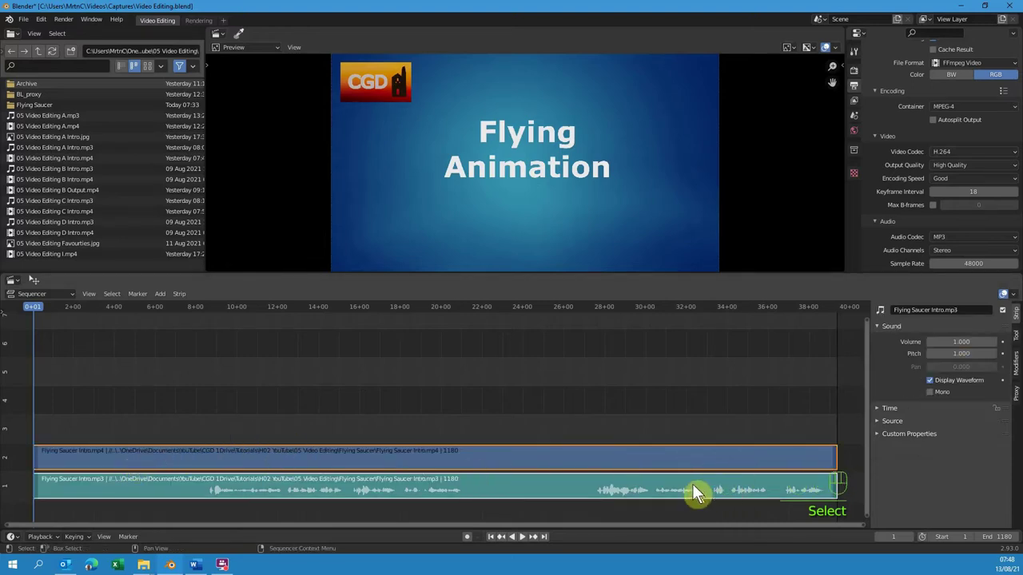
left_click_drag(700, 491, 648, 490)
left_click_drag(533, 531, 348, 549)
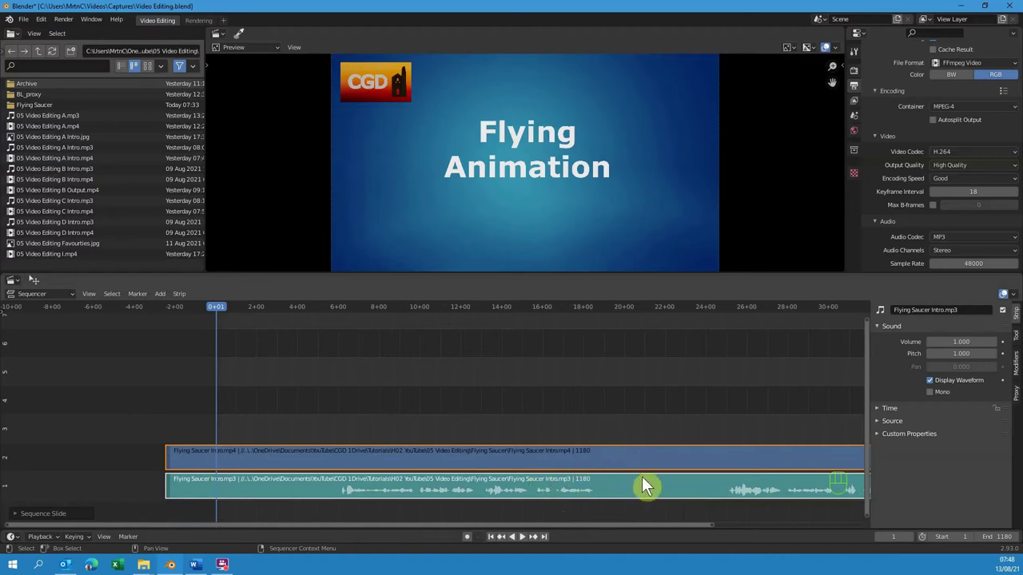
Slide the selected intro strips further left so their opening falls before frame zero.
left_click(511, 434)
left_click_drag(512, 434, 576, 513)
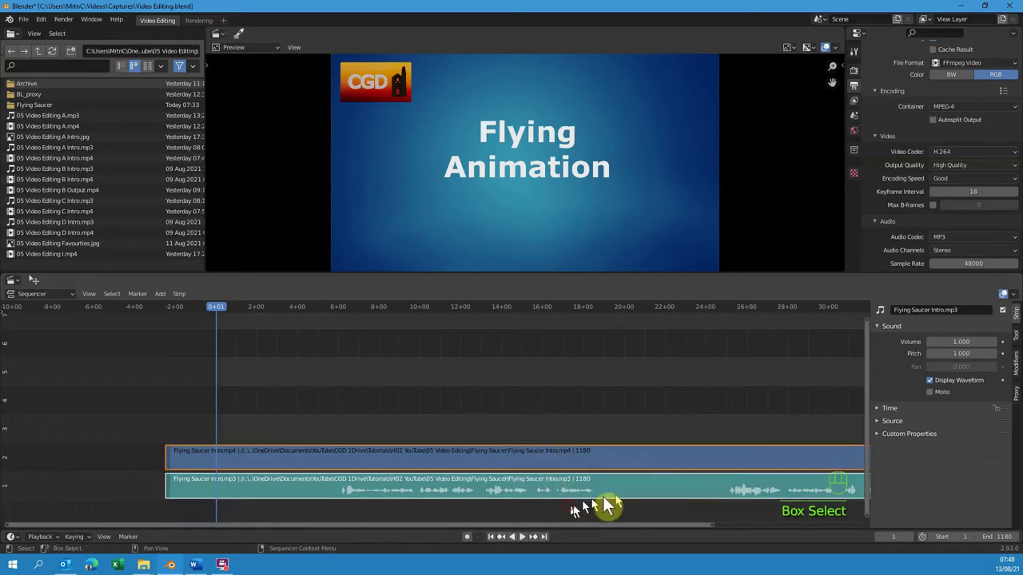
left_click_drag(743, 497, 610, 488)
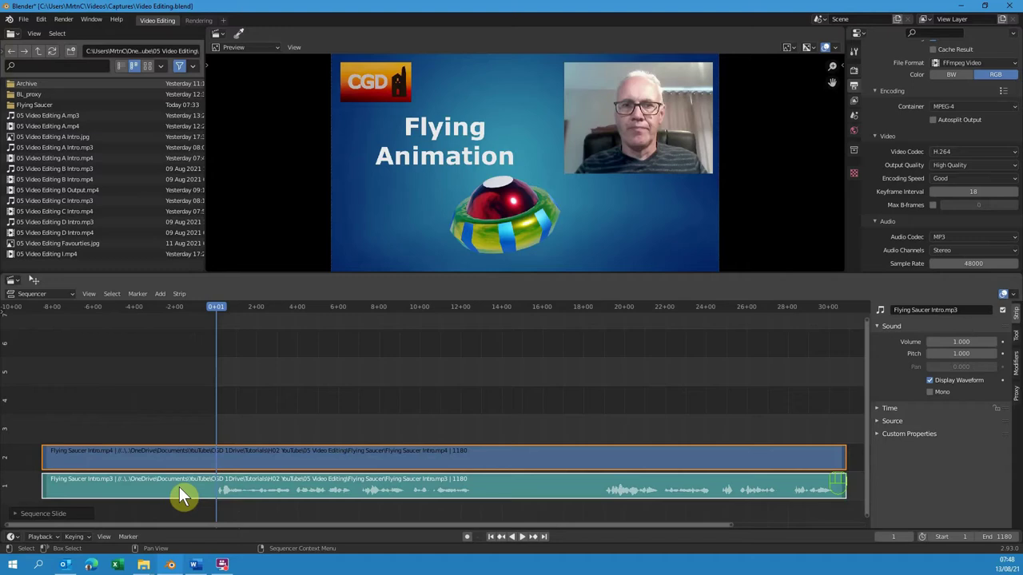
Cut away the intro before frame 0 and scrub to its intended end around 12 seconds 19.
key("k")
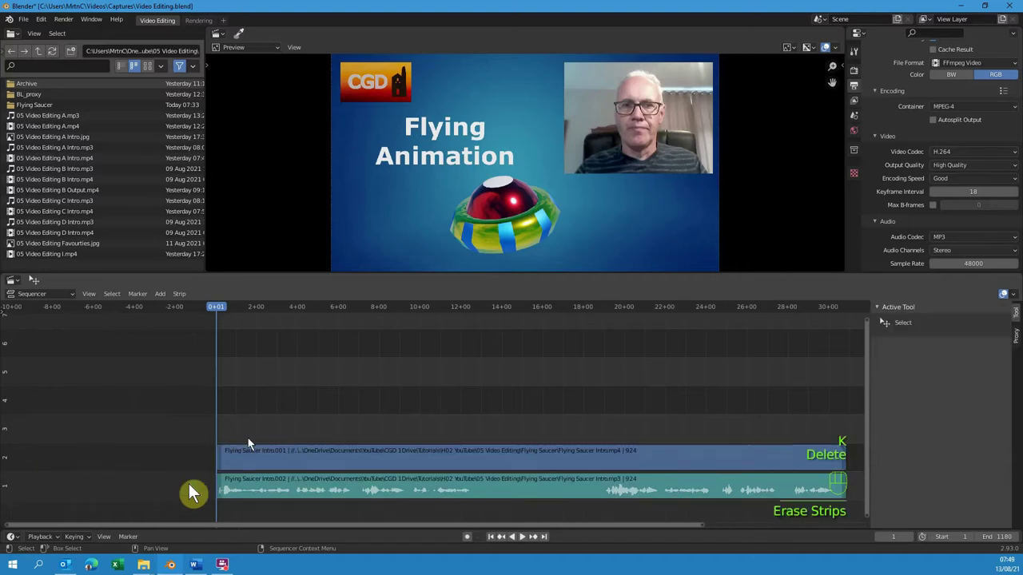
left_click_drag(225, 307, 480, 358)
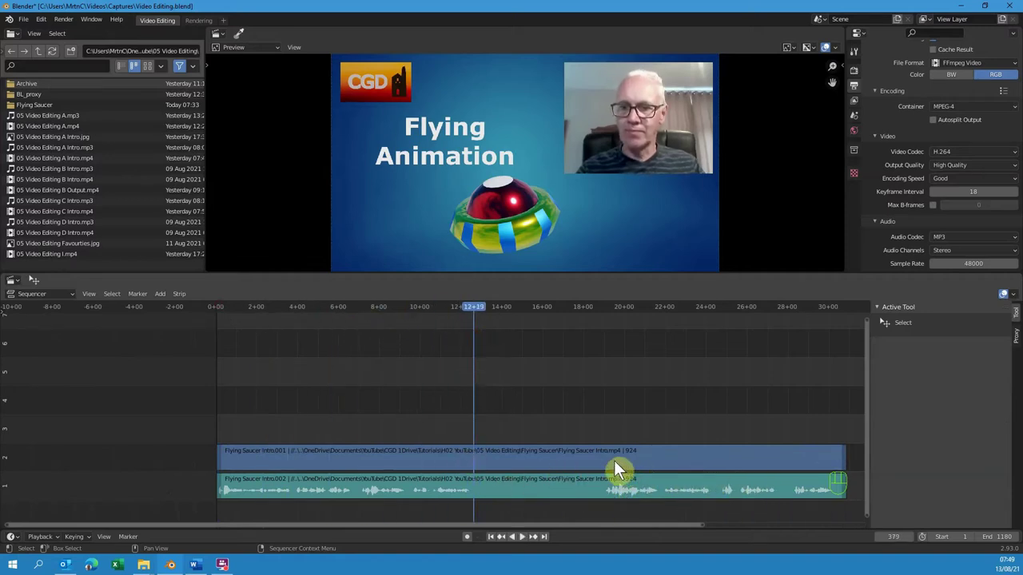
left_click_drag(596, 436, 638, 511)
Cut the intro after 12+19 and add the CGD Intro.mp4 clip right after it.
key("k")
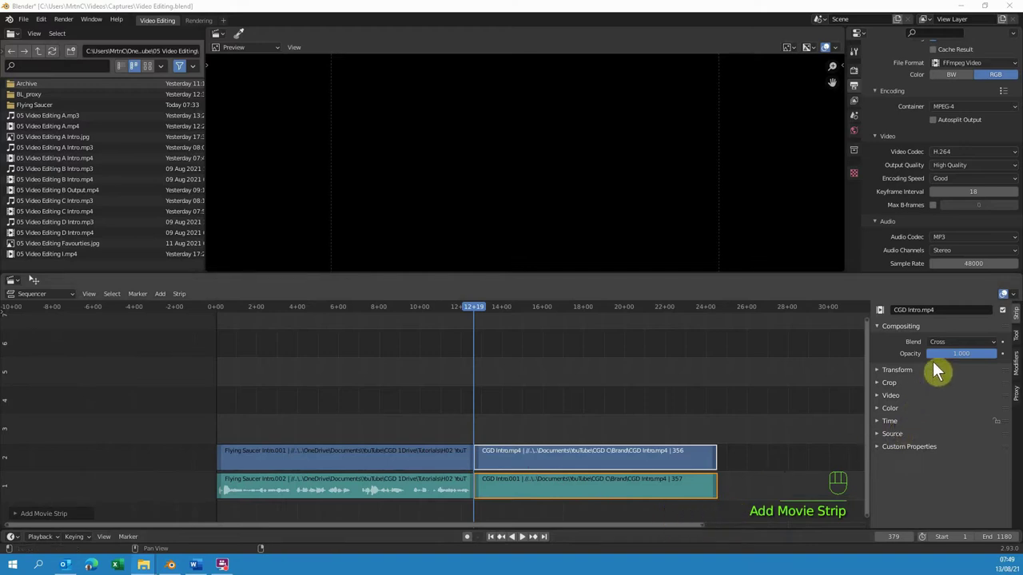
left_click(679, 500)
left_click(935, 387)
Move the current frame to the end of the CGD intro ready for the HowTo clip.
left_click_drag(481, 310, 716, 365)
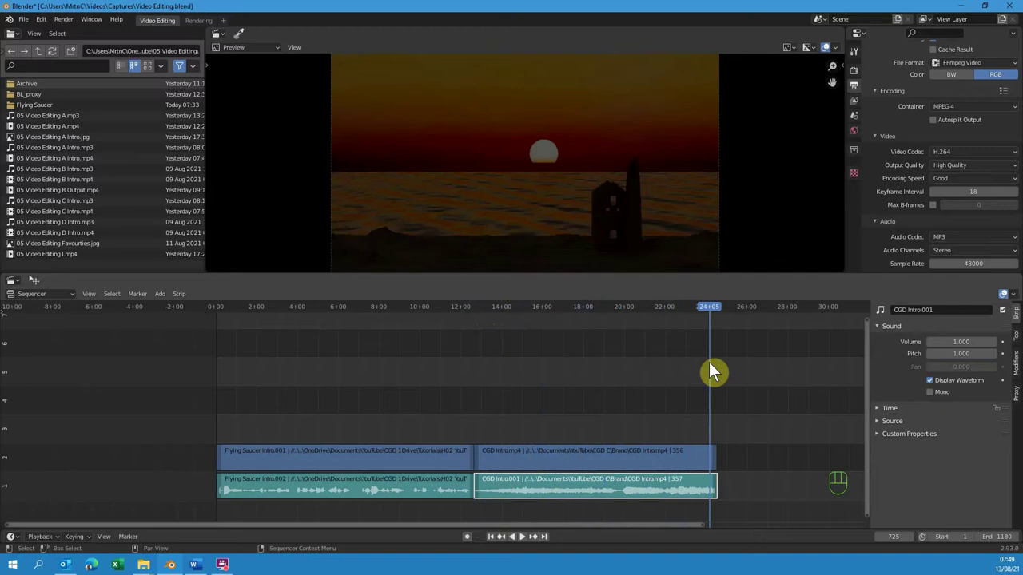
key("Page_Up")
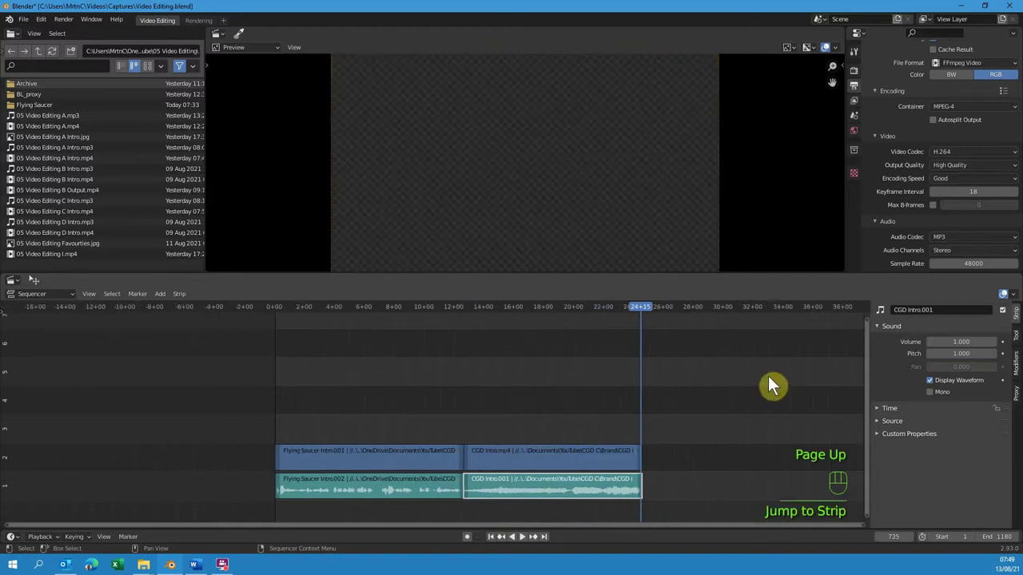
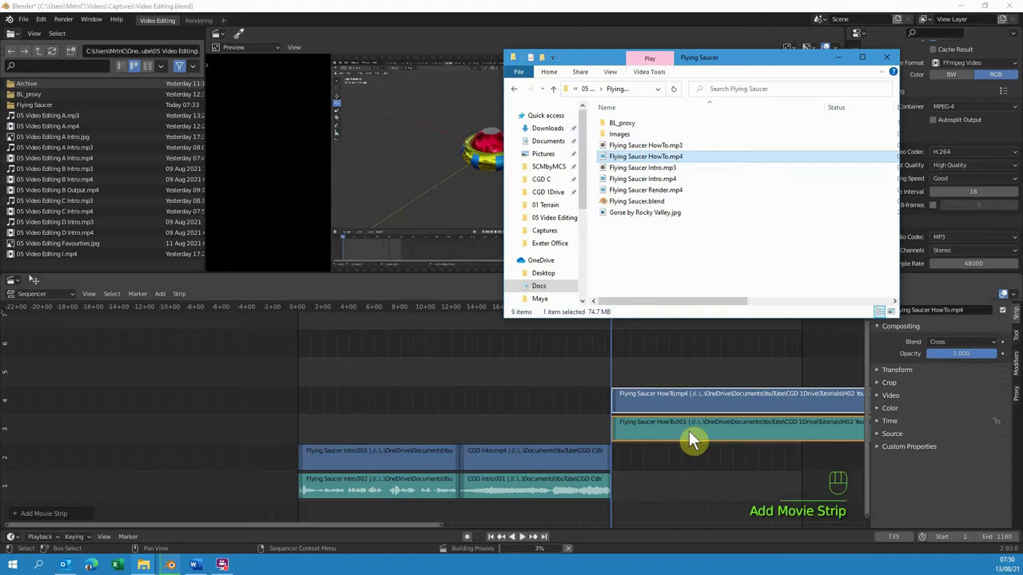
Close File Explorer and fit the whole edit, including the new HowTo strips, into the timeline view.
left_click(705, 446)
key("Delete")
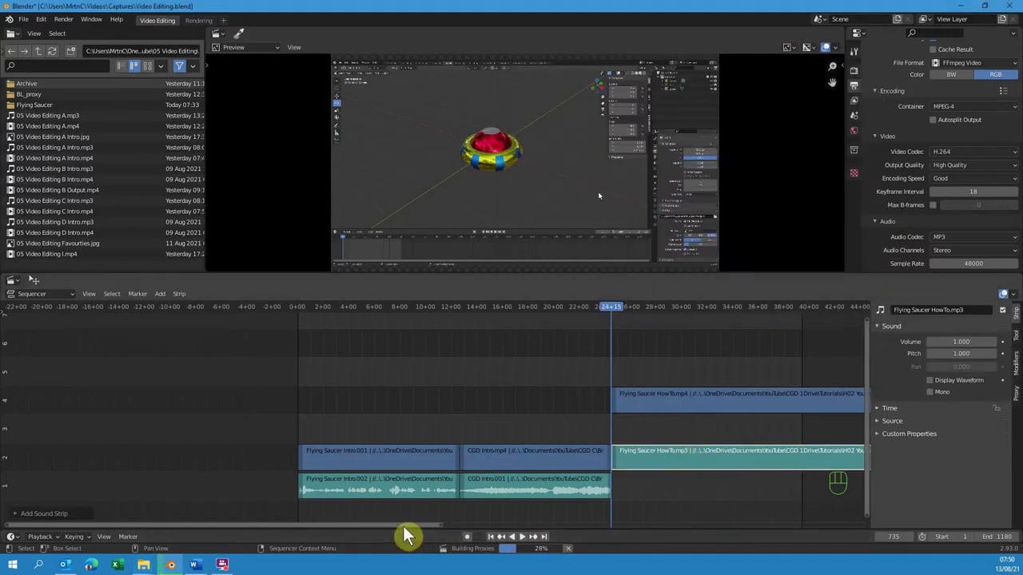
left_click_drag(399, 532, 568, 501)
left_click(551, 465)
left_click(938, 382)
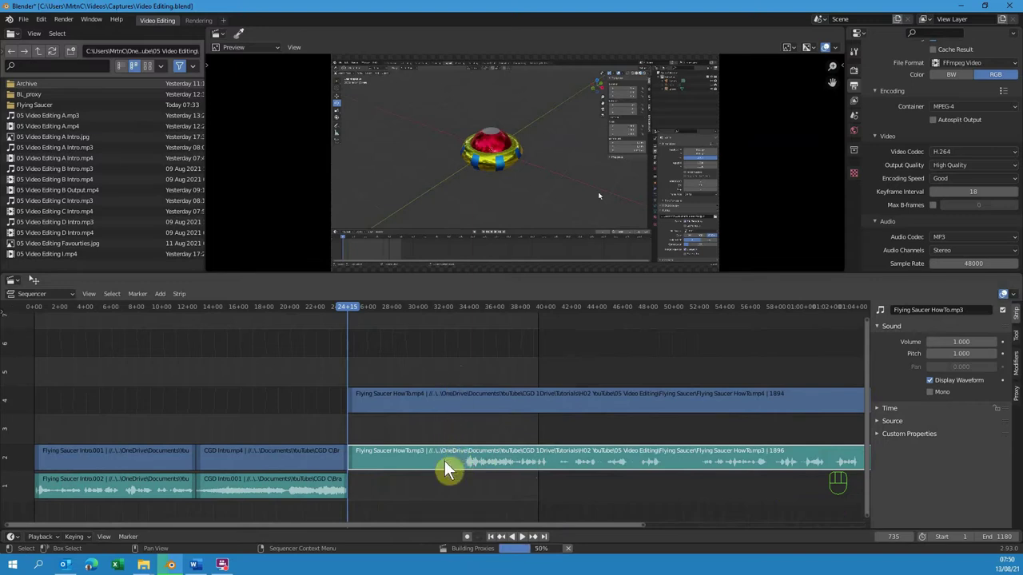
Move the Flying Saucer HowTo sound strip up to channel 3 beneath its video.
left_click(461, 476)
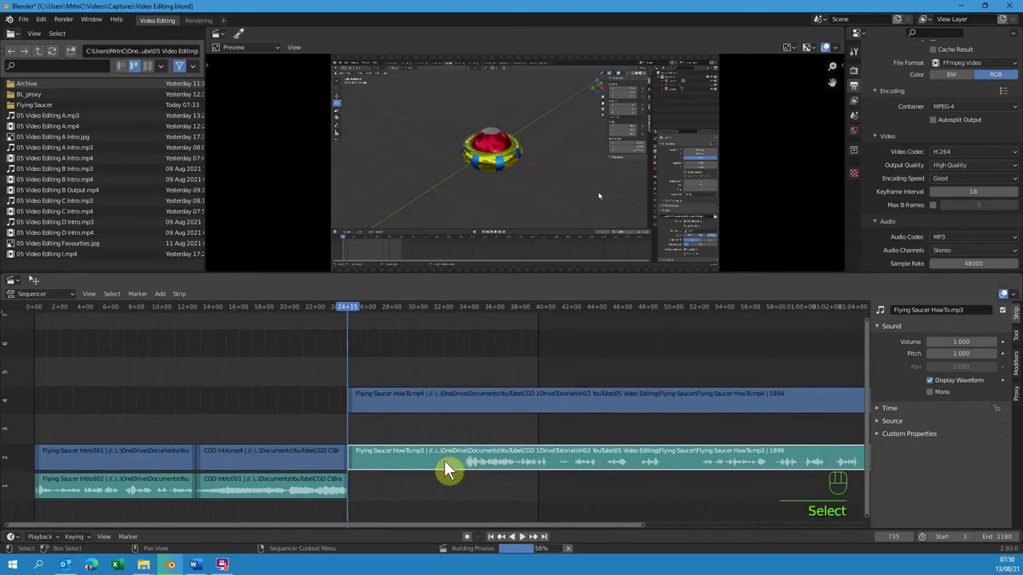
left_click(460, 476)
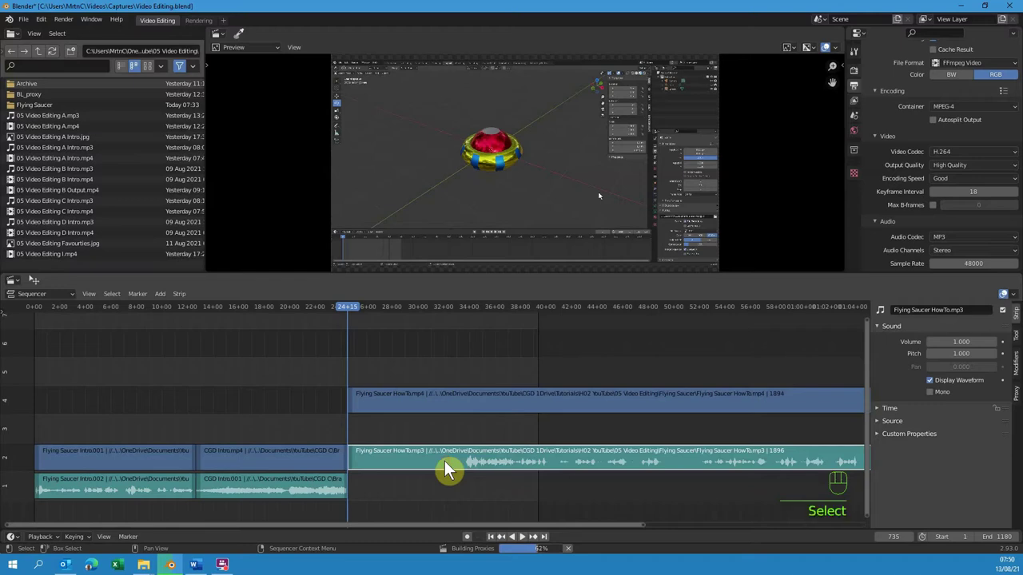
left_click_drag(460, 476, 448, 453)
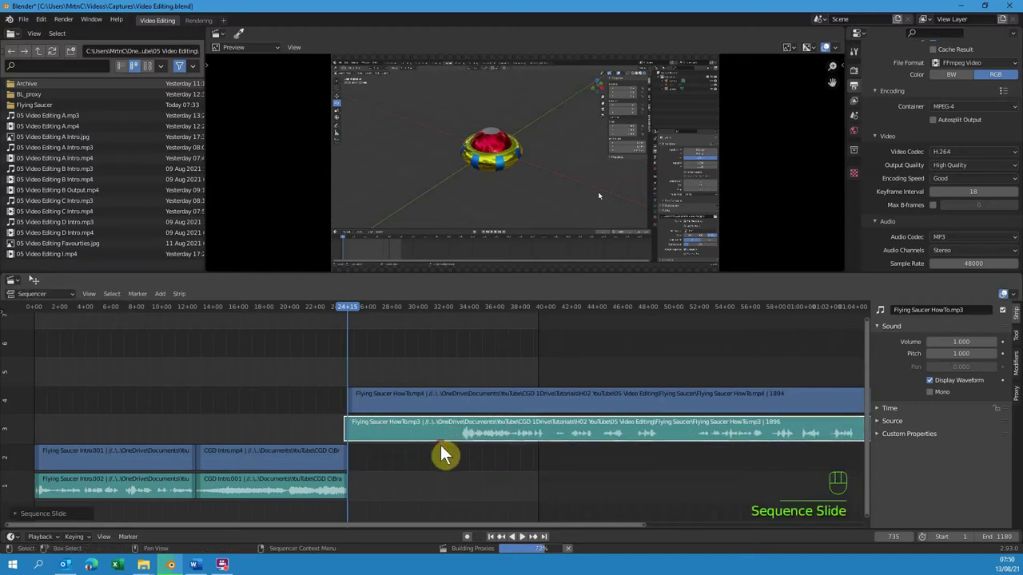
key("ctrl+z")
Slide the HowTo video and audio earlier, split at frame 24+15 and delete the leading parts.
key("ctrl+z")
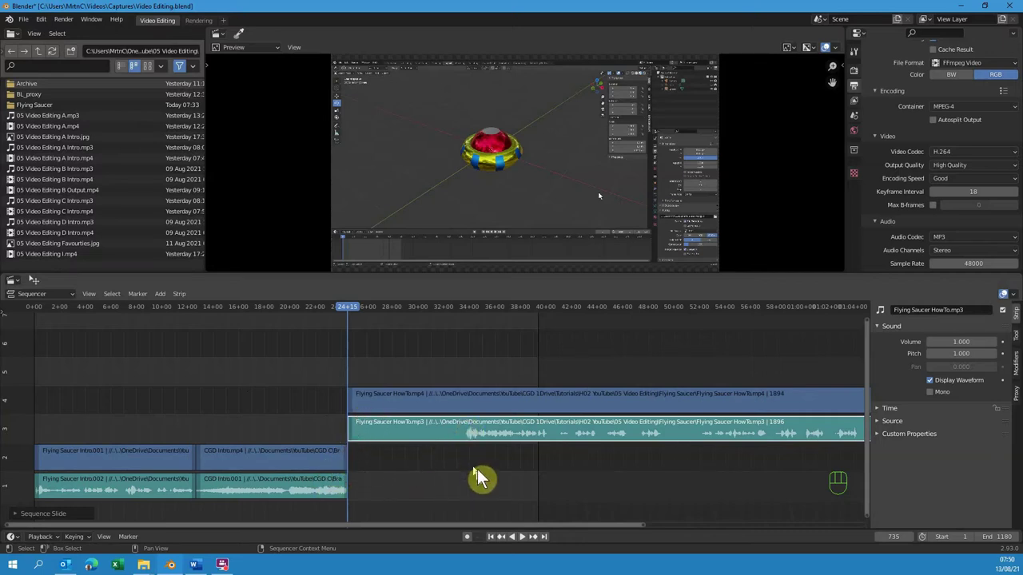
left_click(509, 408)
left_click_drag(606, 444, 484, 439)
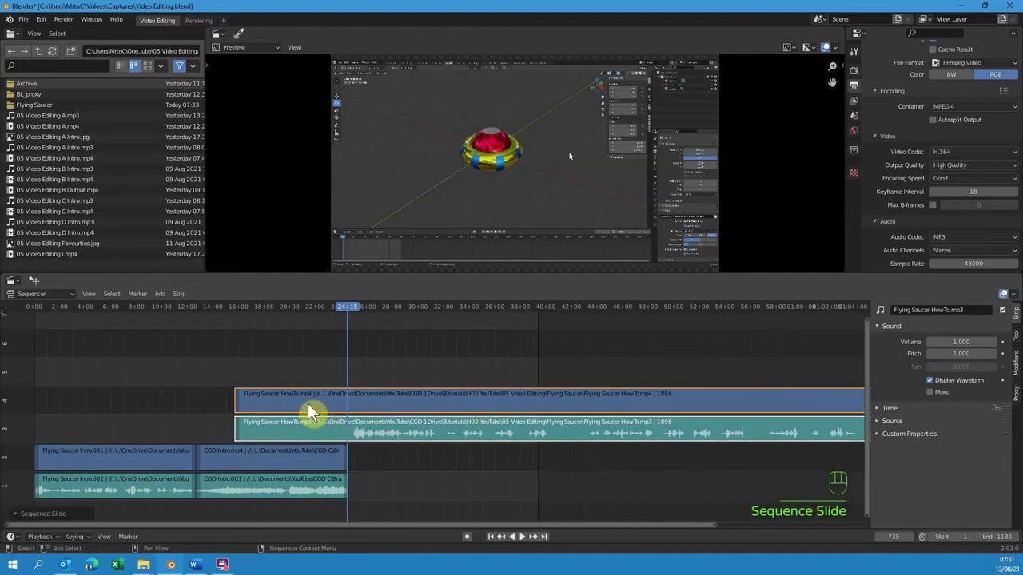
key("k")
key("Delete")
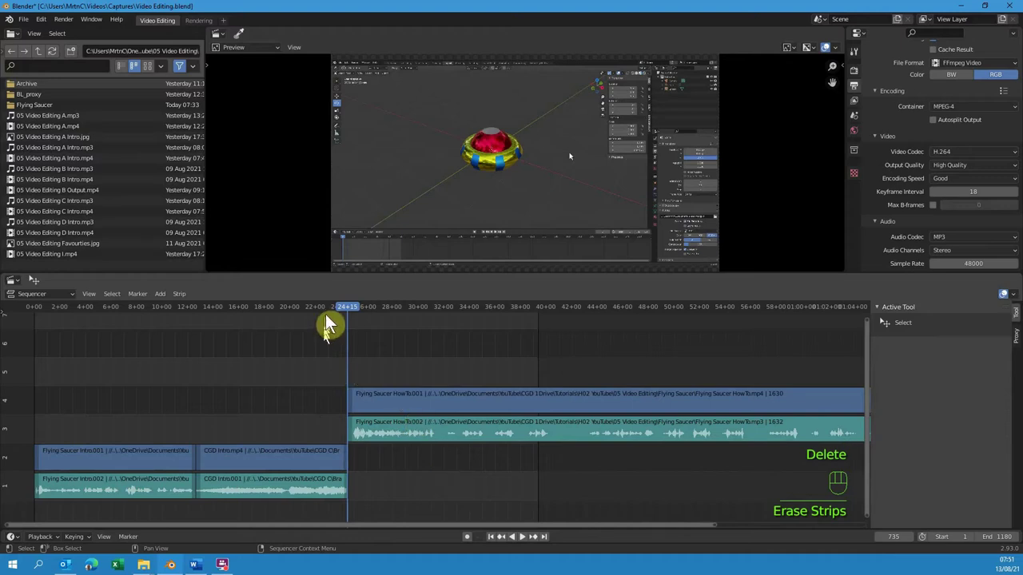
left_click_drag(346, 319, 554, 262)
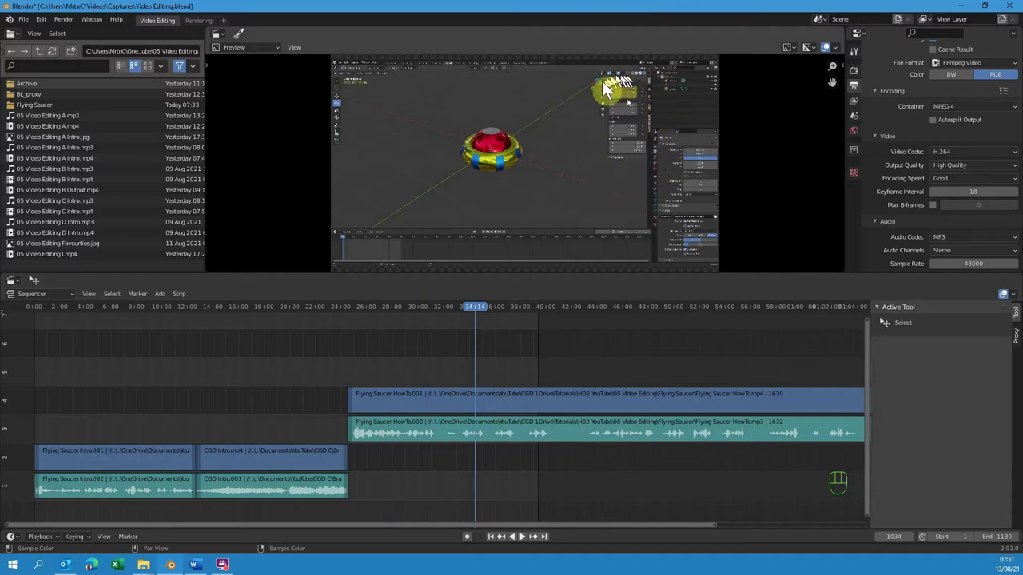
left_click_drag(478, 308, 593, 349)
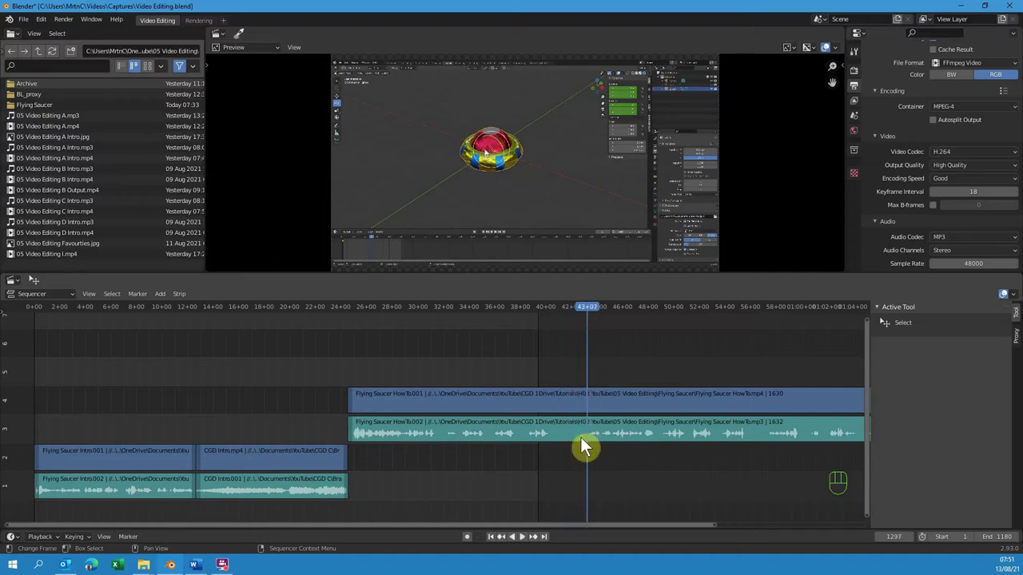
Split both how-to clips at the current frame and fit the whole edit into view.
left_click_drag(585, 414, 620, 478)
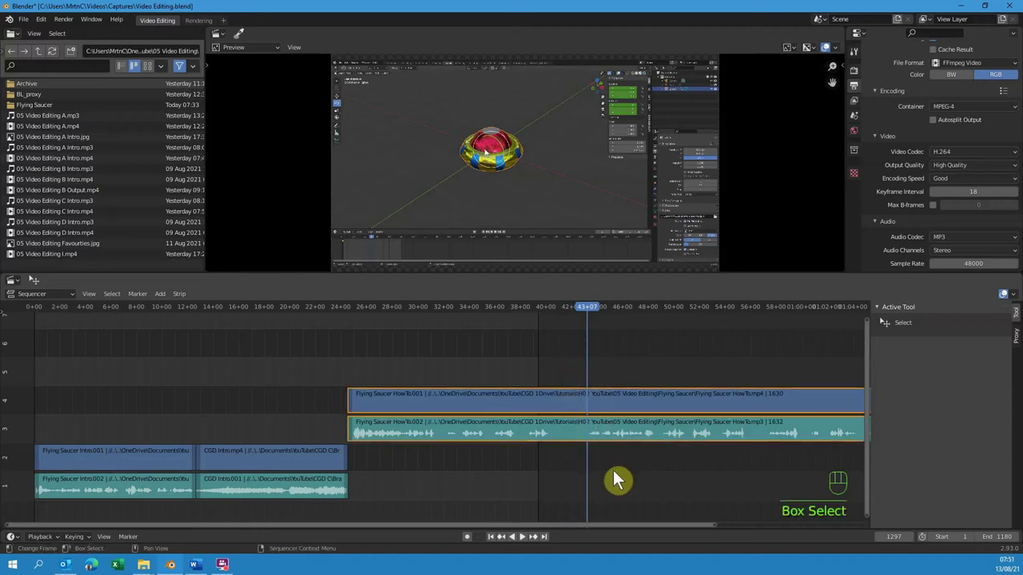
key("k")
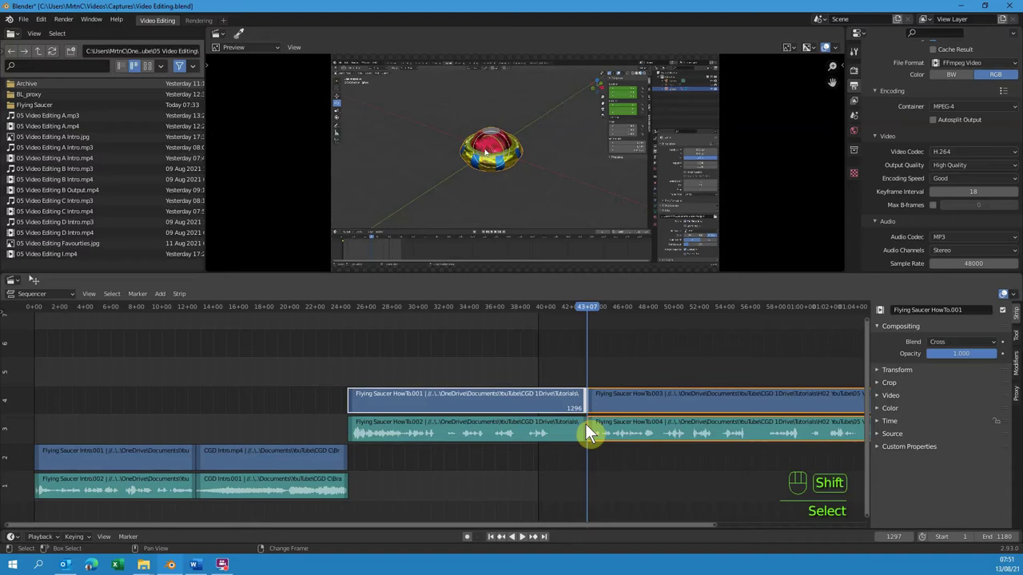
left_click_drag(706, 442, 667, 432)
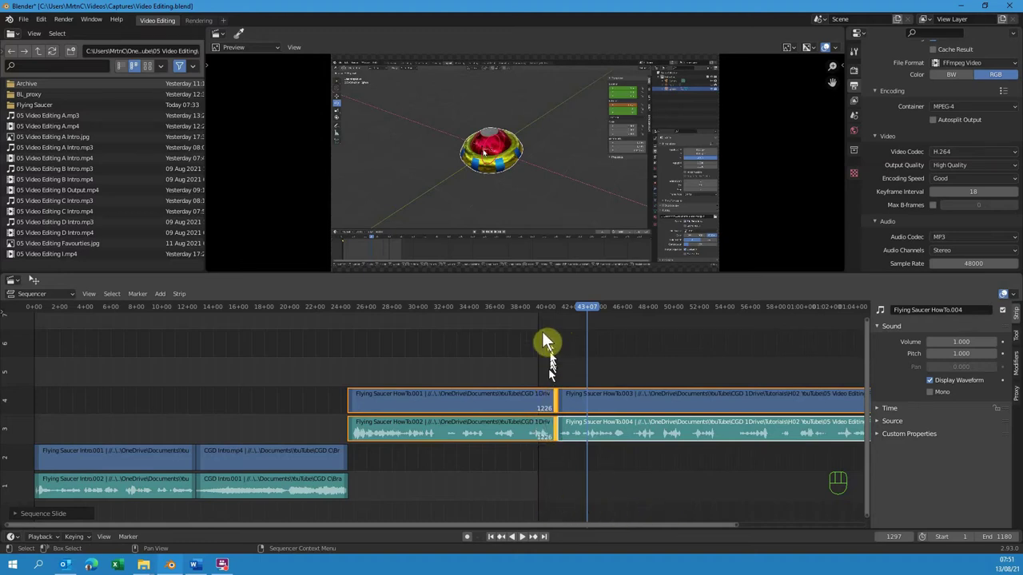
key("a")
Step the current frame to the cut point and select the second how-to part, HowTo.003.
left_click_drag(93, 292, 293, 472)
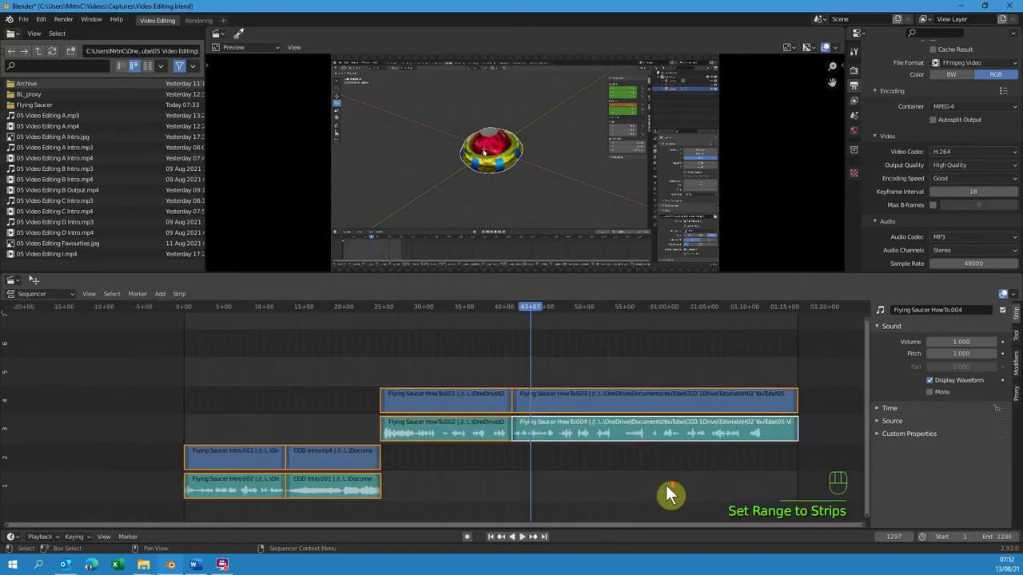
left_click_drag(588, 525, 555, 406)
left_click_drag(488, 317, 454, 314)
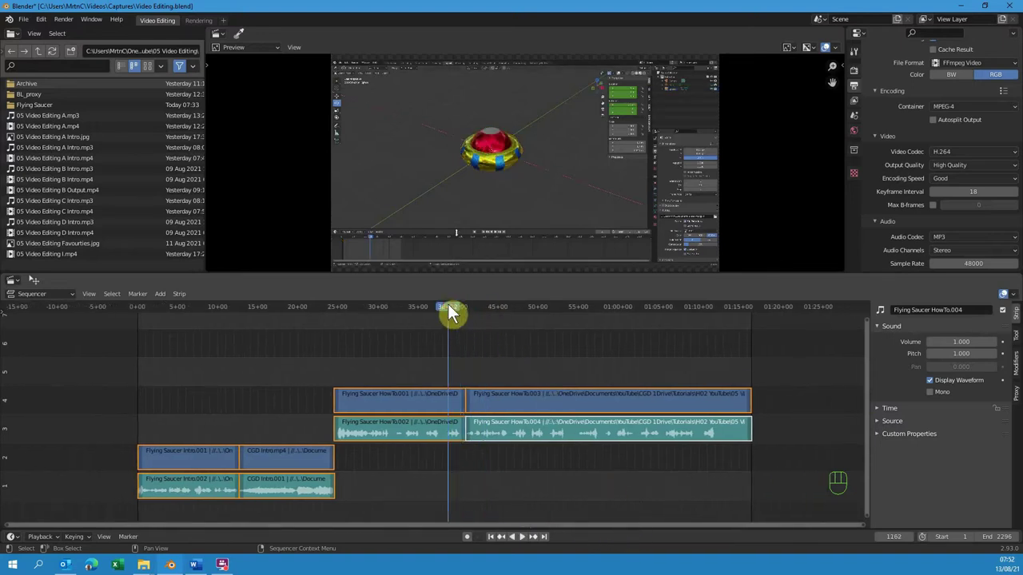
key("Page_Up")
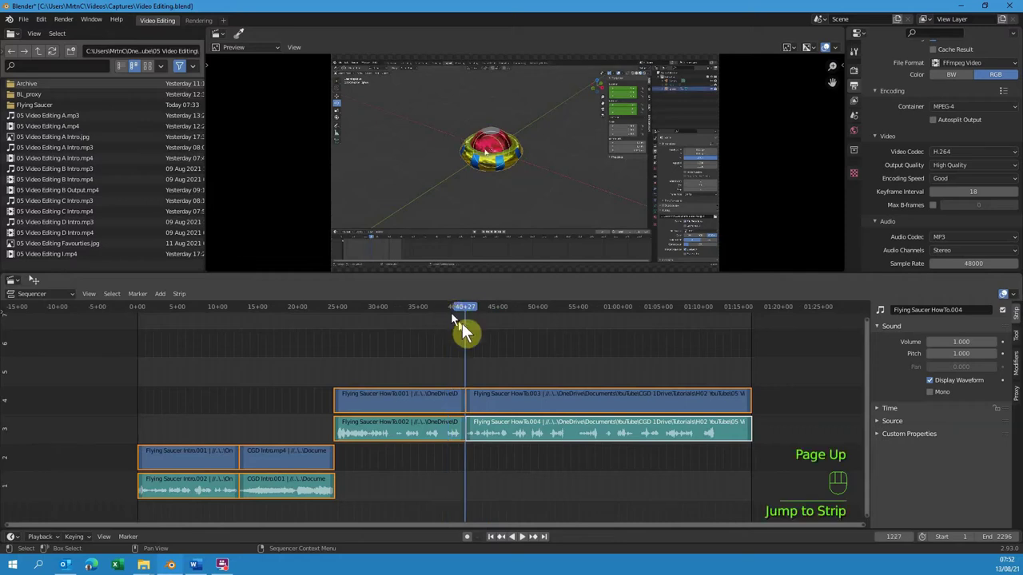
left_click(561, 404)
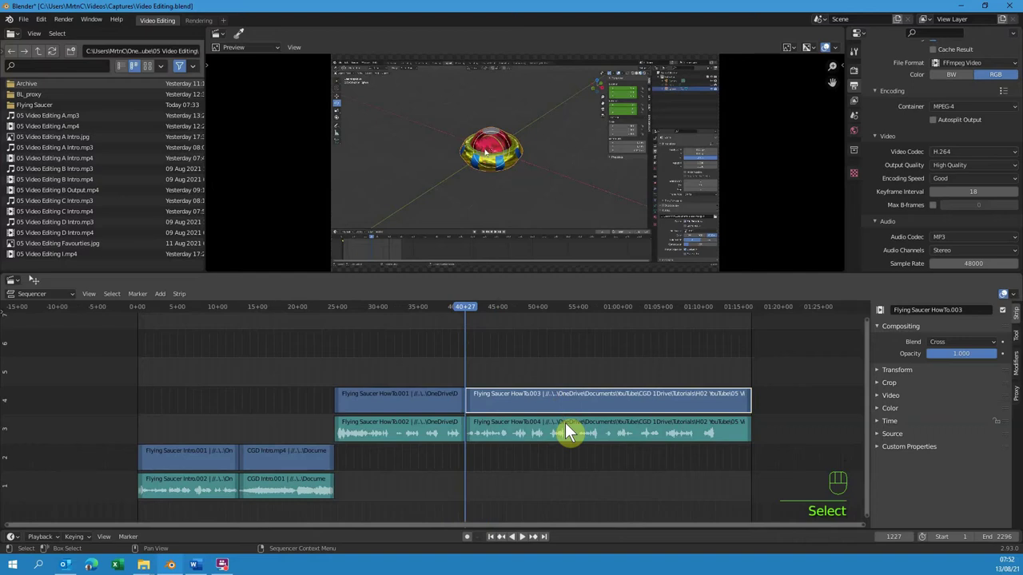
Shift HowTo.003 later to open a gap, try Remove Gaps with Backspace and undo it.
left_click_drag(571, 435, 580, 474)
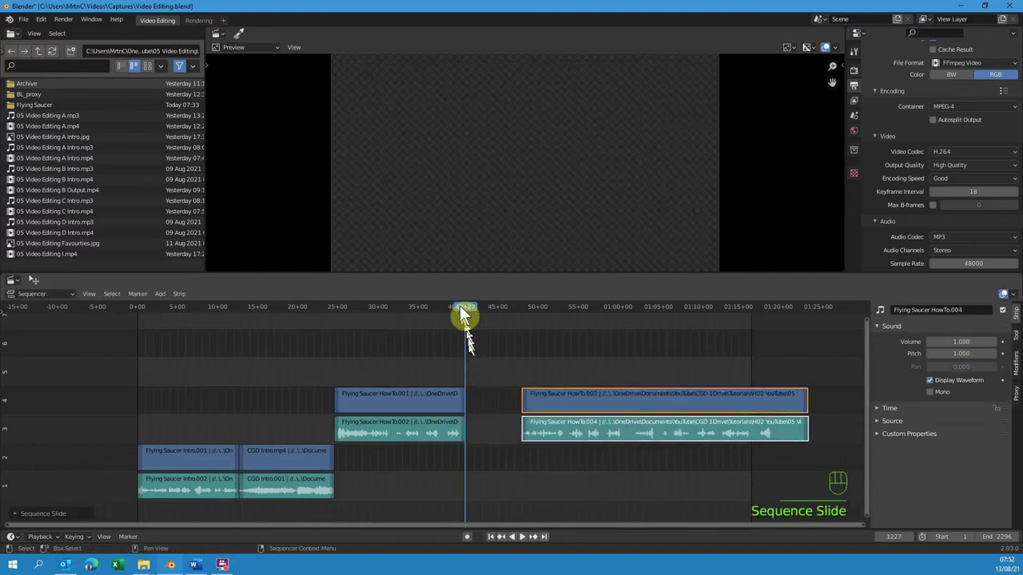
left_click(433, 313)
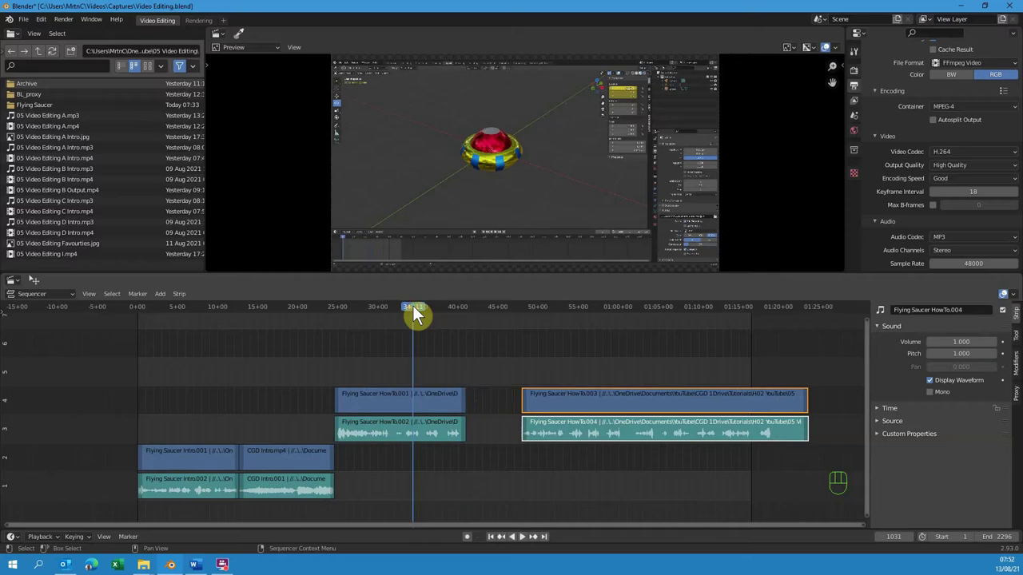
key("BackSpace")
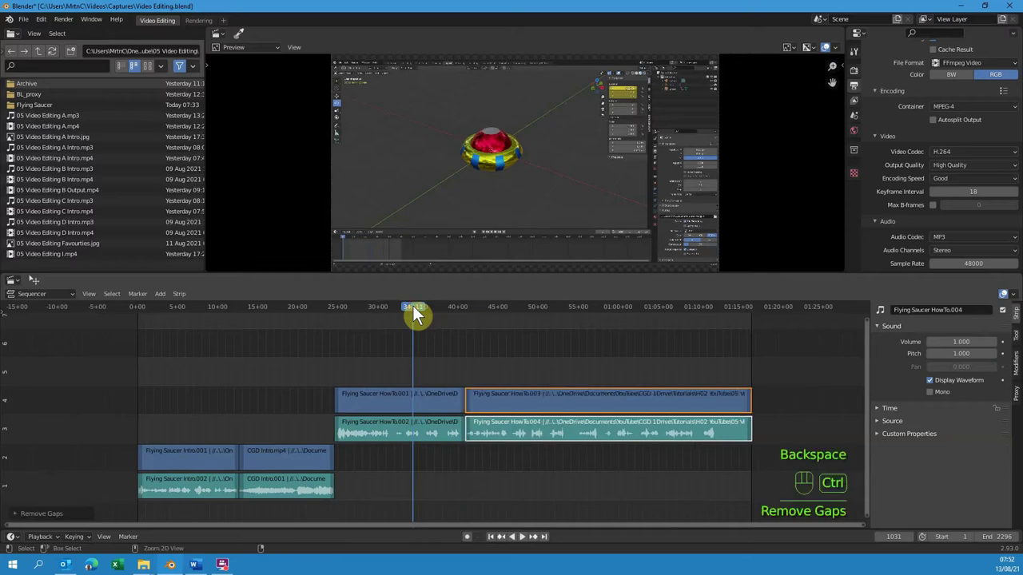
key("ctrl+z")
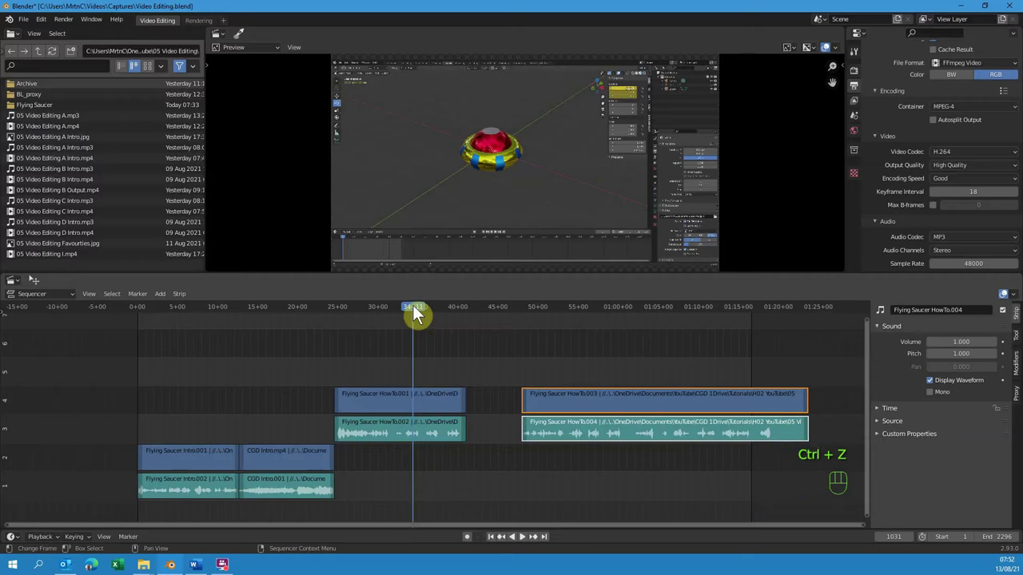
Try snapping the second part to the playhead with Shift+S at two frames, undoing each attempt.
key("Page_Up")
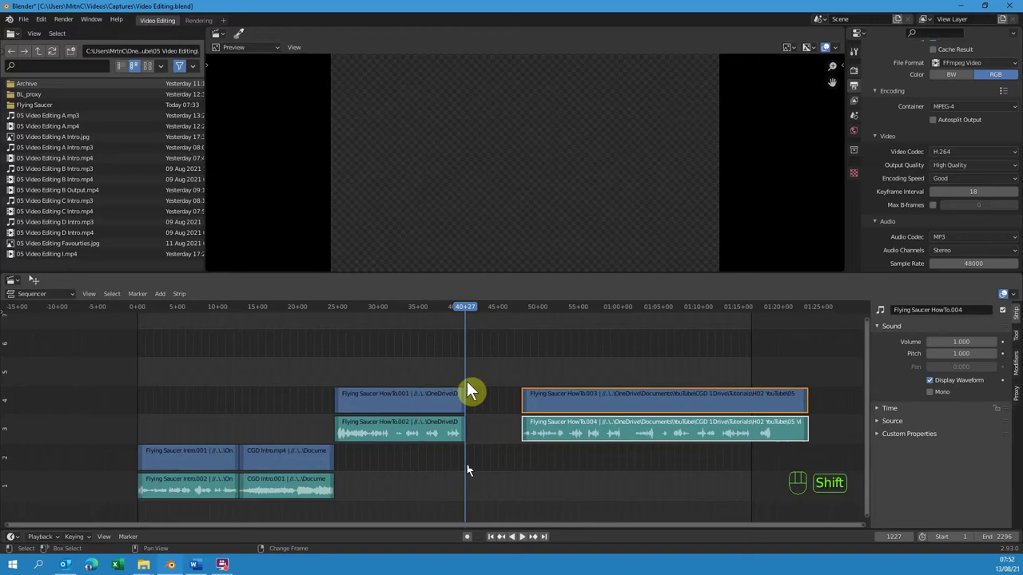
key("shift+s")
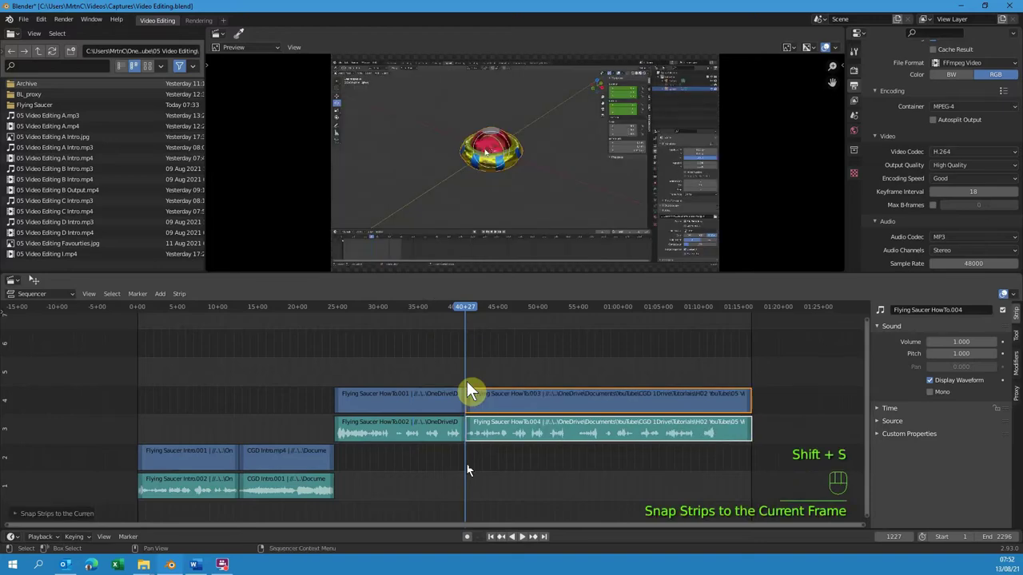
key("ctrl+z")
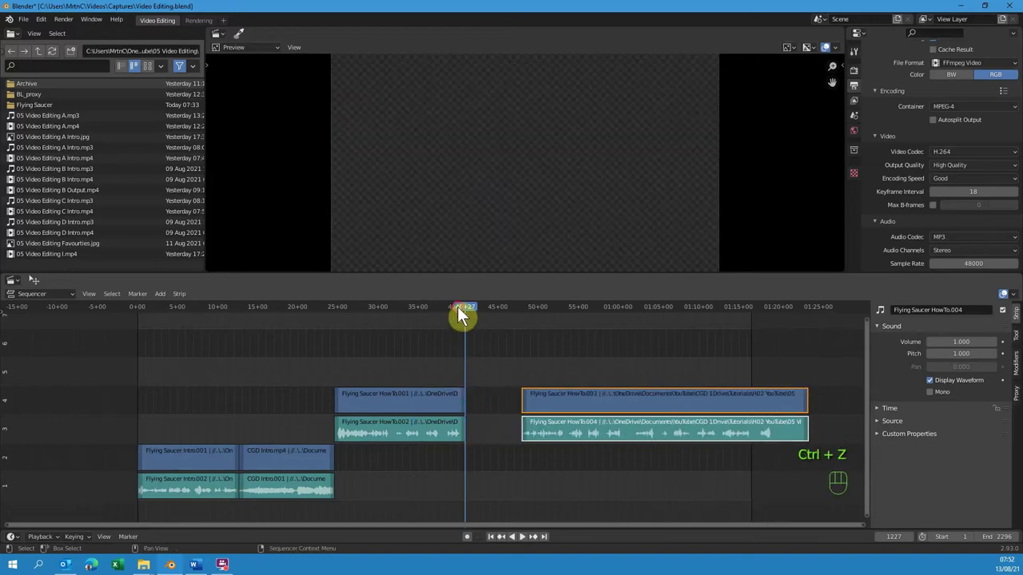
left_click(455, 315)
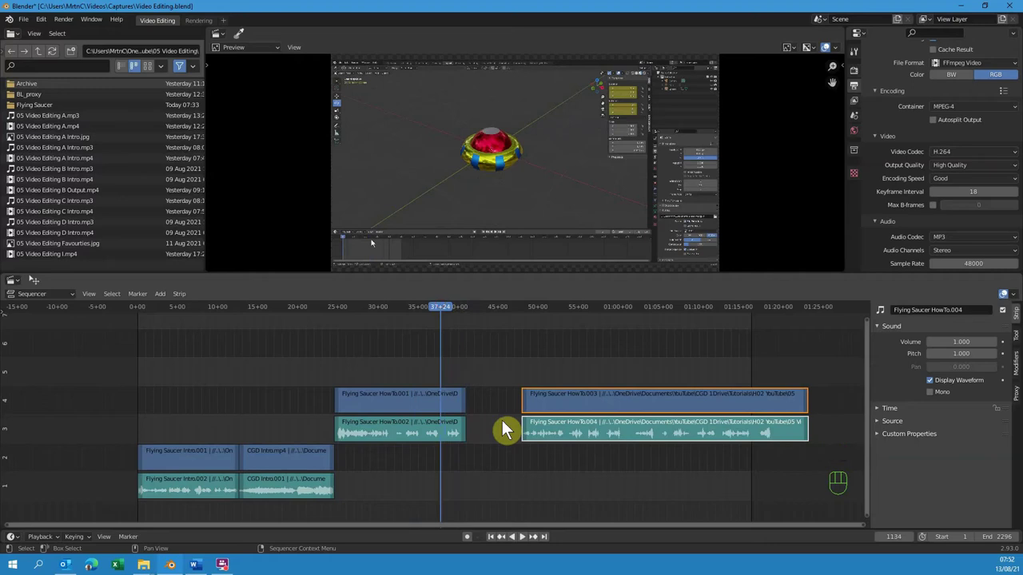
key("shift+s")
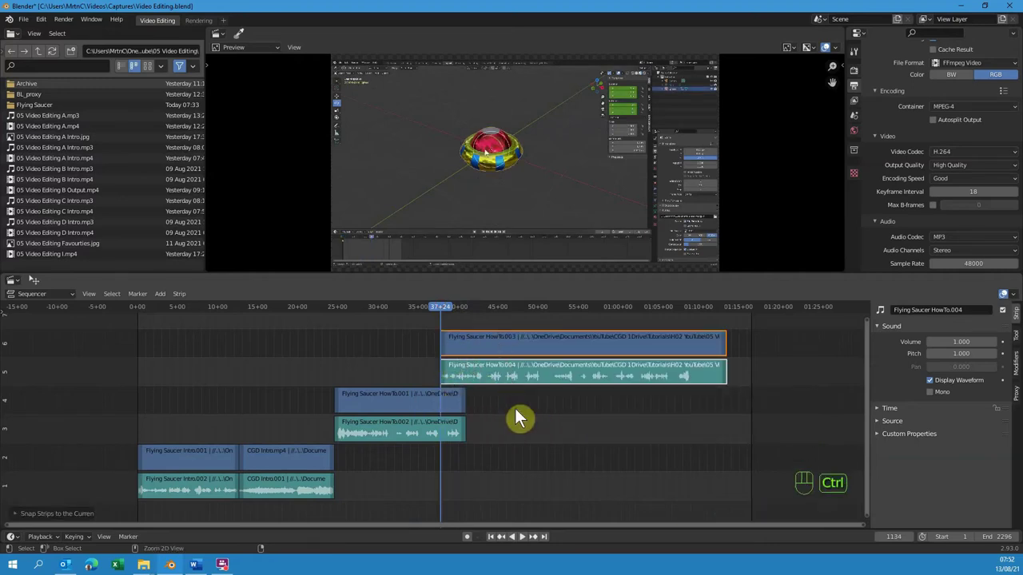
key("ctrl+z")
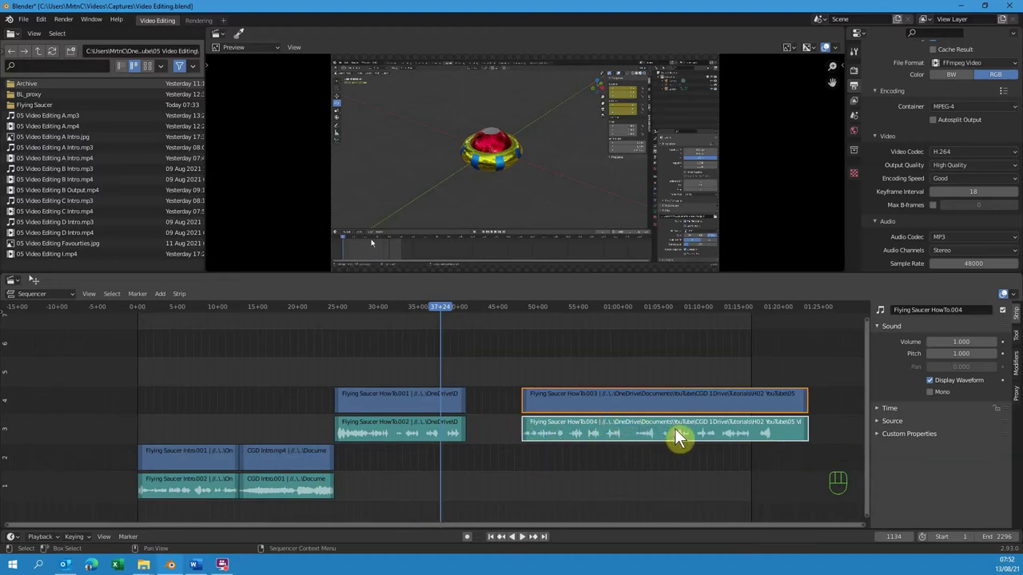
Slide HowTo.003 back against the first part and scrub to the how-to clips' end at 01:12+10.
left_click_drag(681, 431, 610, 433)
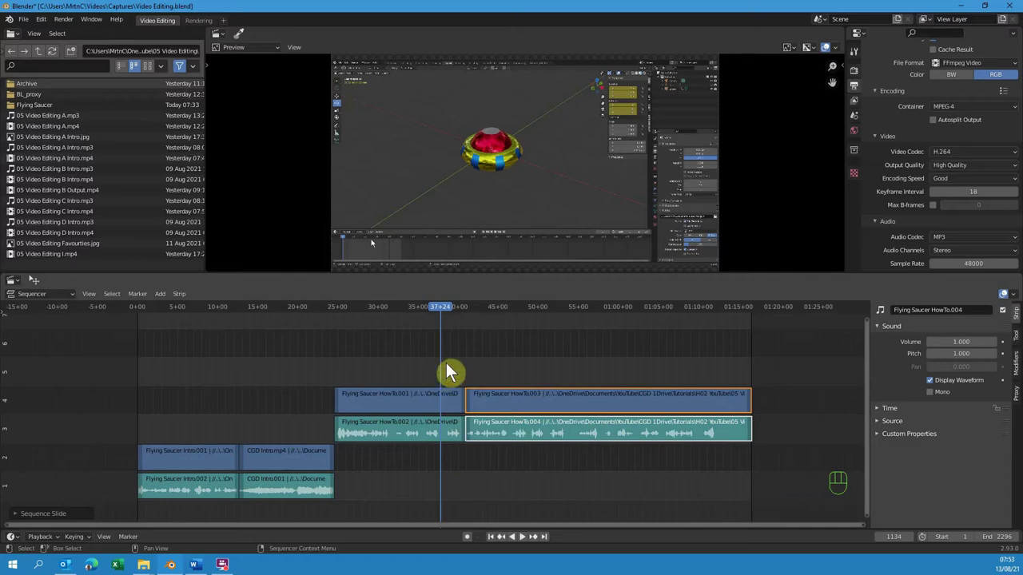
left_click_drag(449, 316, 467, 334)
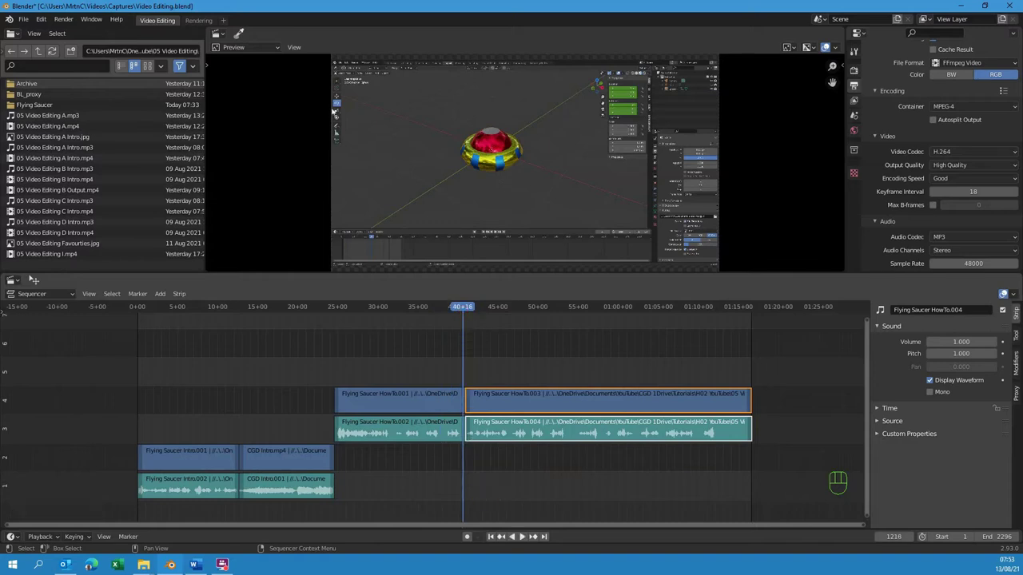
left_click_drag(479, 311, 702, 341)
Zoom the timeline to show all strips and bring up the Flying Saucer folder in File Explorer.
key("shift+space")
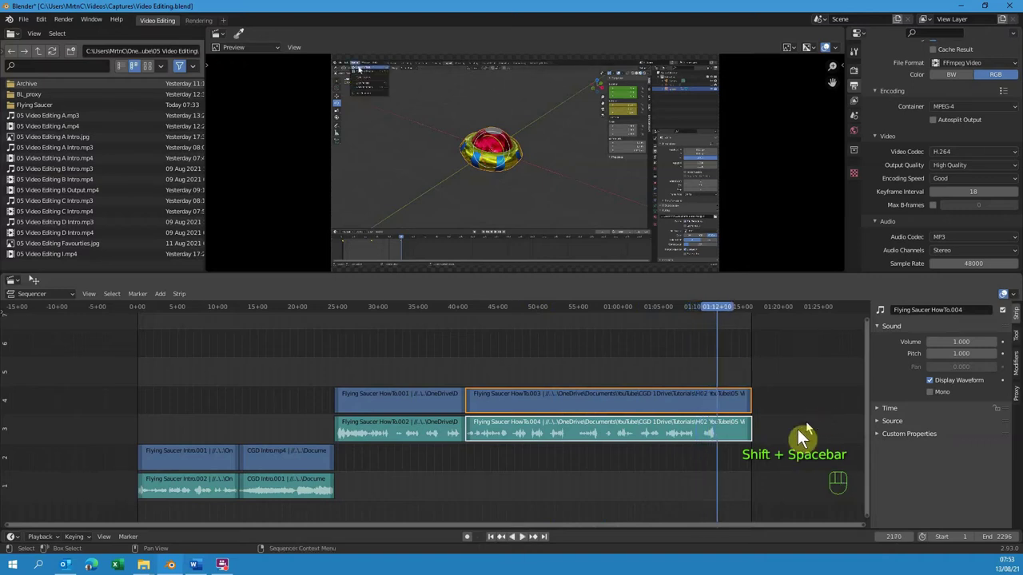
left_click_drag(600, 524, 695, 479)
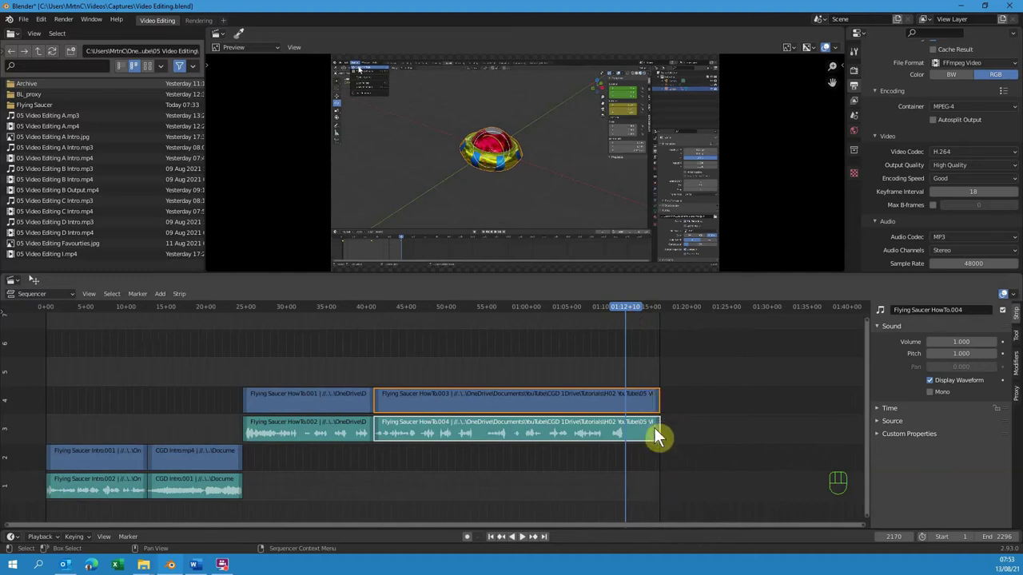
key("k")
Drop Flying Saucer Render.mp4 onto the sequencer at the playhead and close File Explorer.
key("Delete")
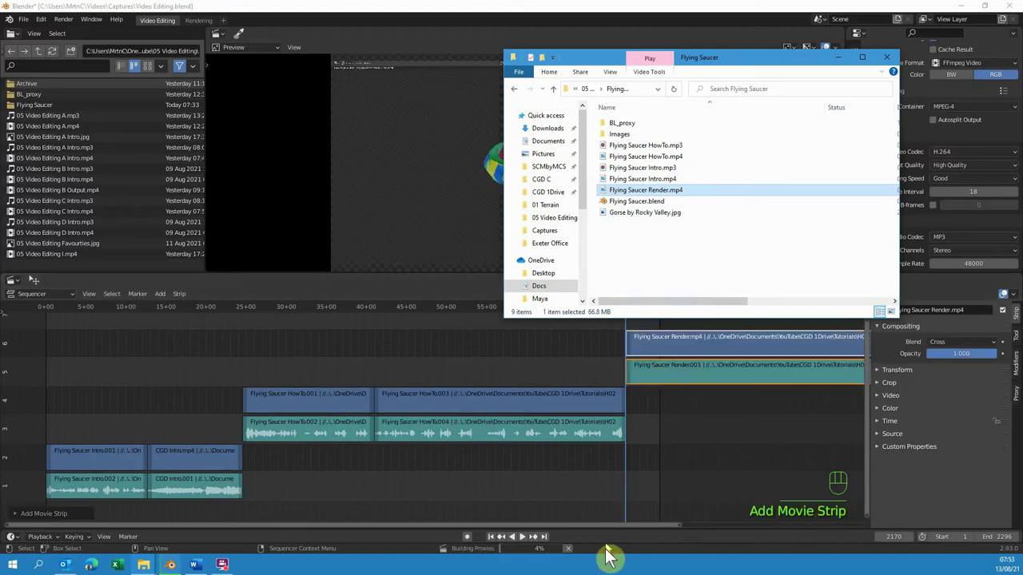
left_click_drag(606, 534, 674, 385)
left_click(652, 378)
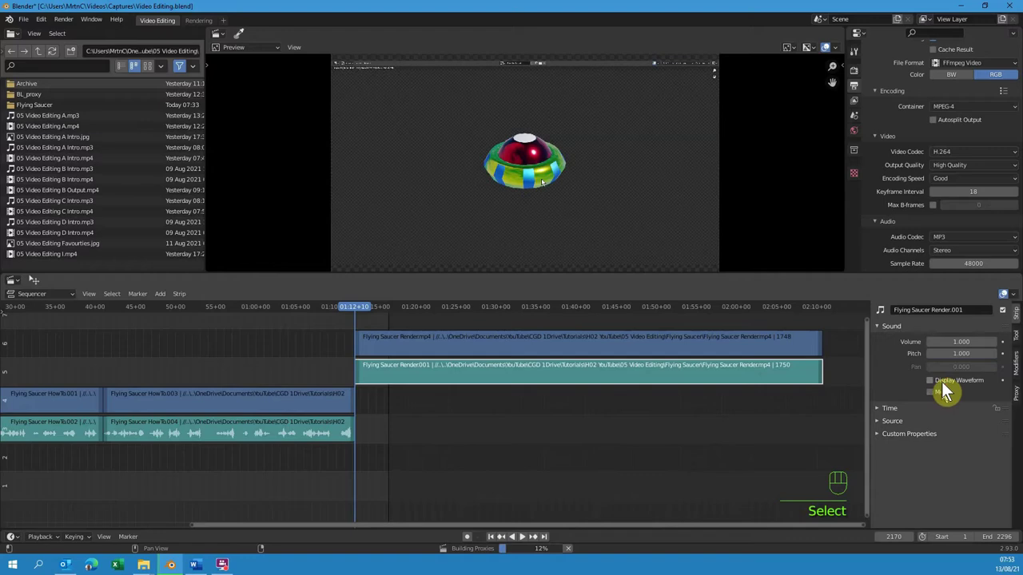
Show the render audio waveform and select the Render.001 sound strip for deletion.
left_click(949, 389)
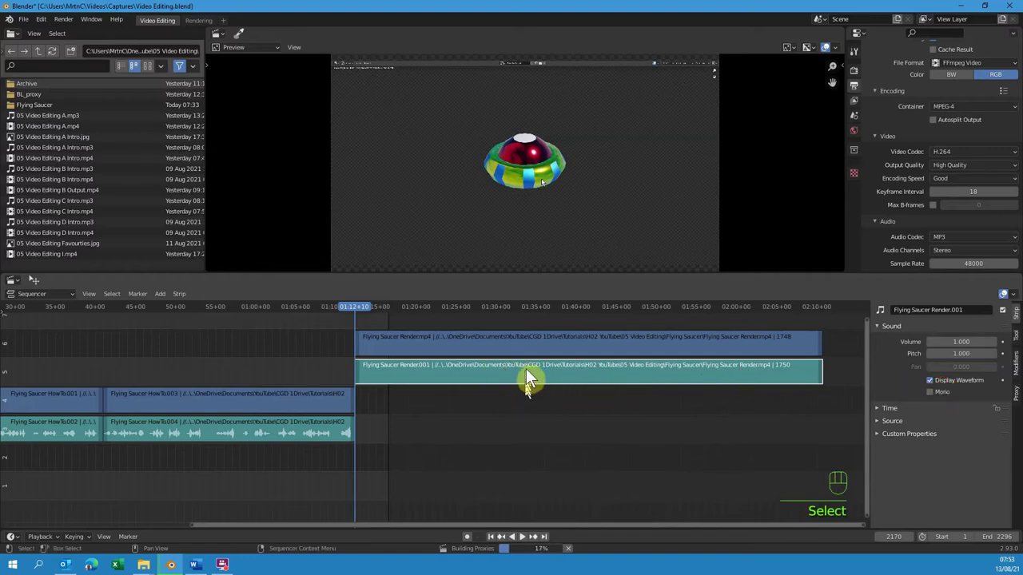
left_click(532, 371)
Delete the render clip's audio strip and select the Flying Saucer Render strip for an effect.
key("Delete")
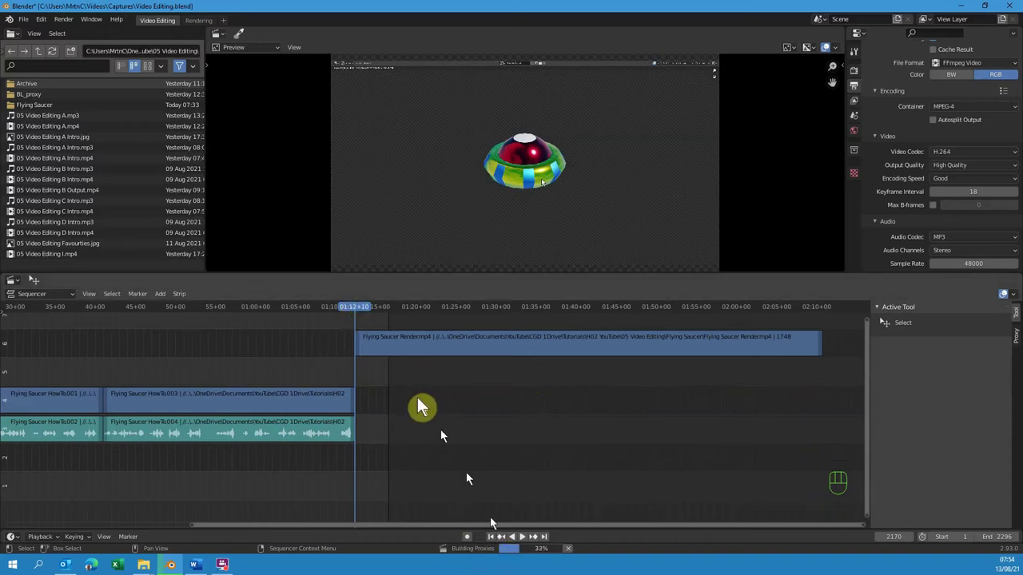
left_click_drag(364, 311, 416, 348)
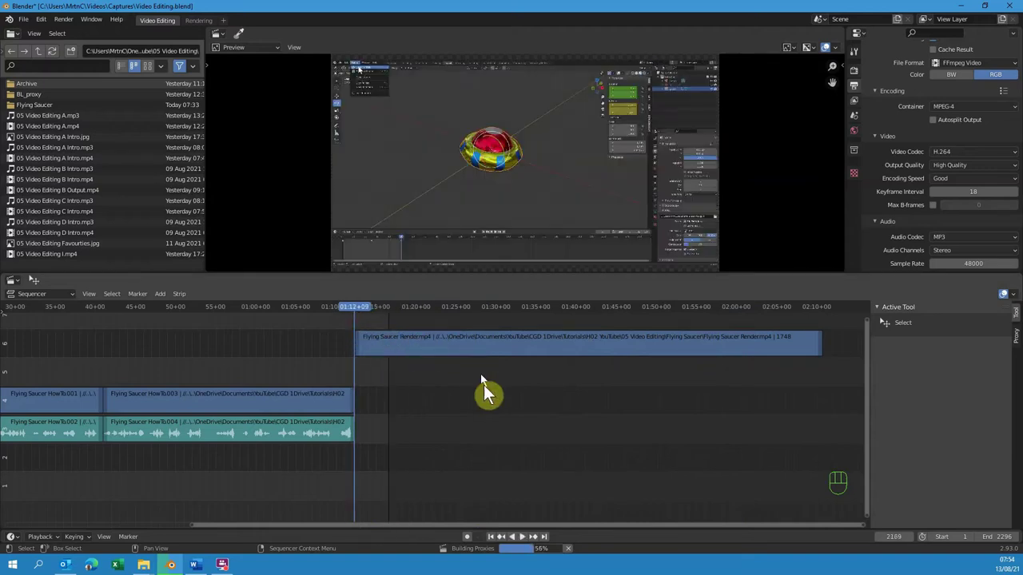
left_click_drag(872, 390, 720, 374)
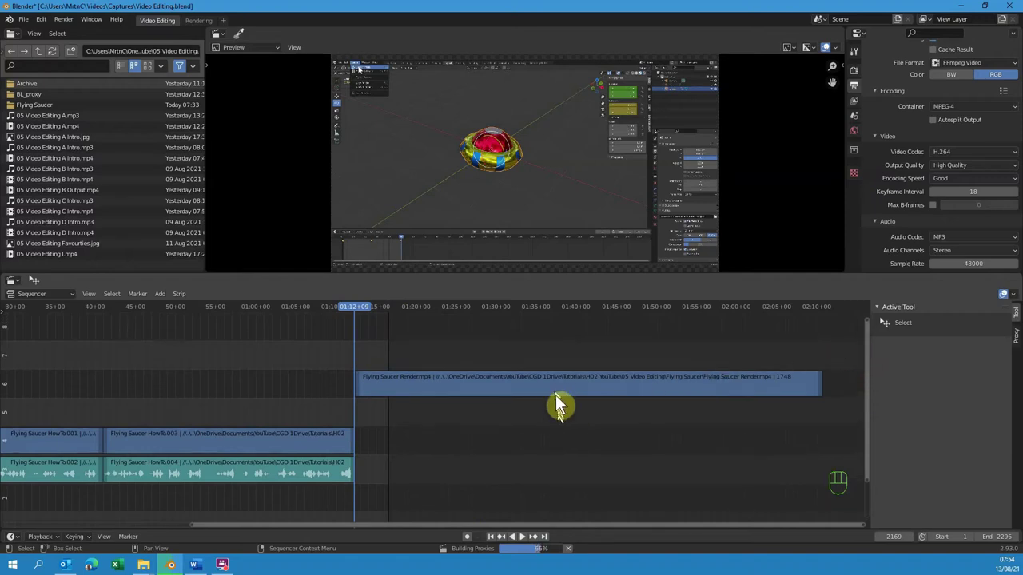
left_click(561, 395)
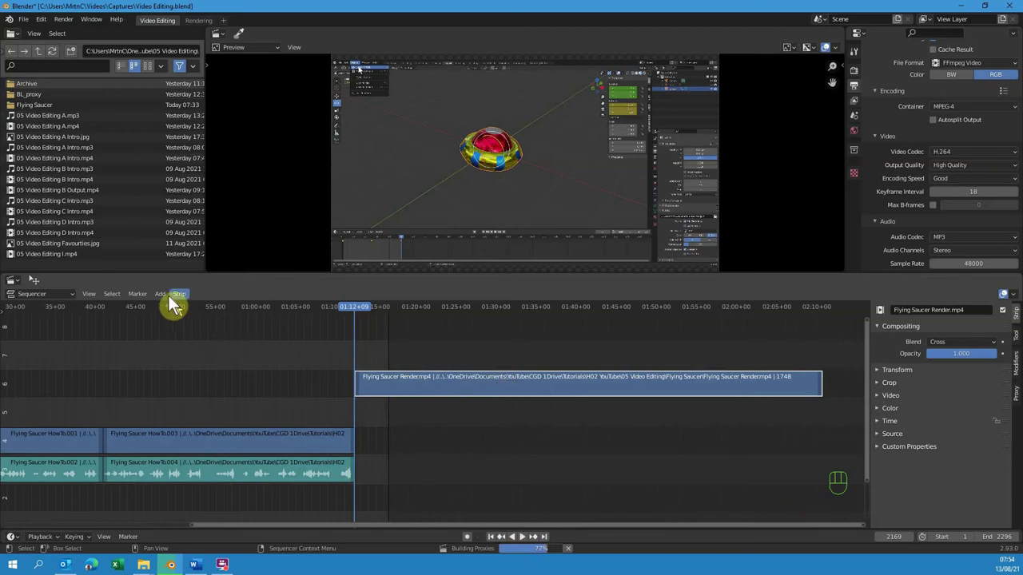
Add a Speed Control effect over the render strip with Stretch to Input Strip Length switched off.
left_click_drag(173, 302, 280, 391)
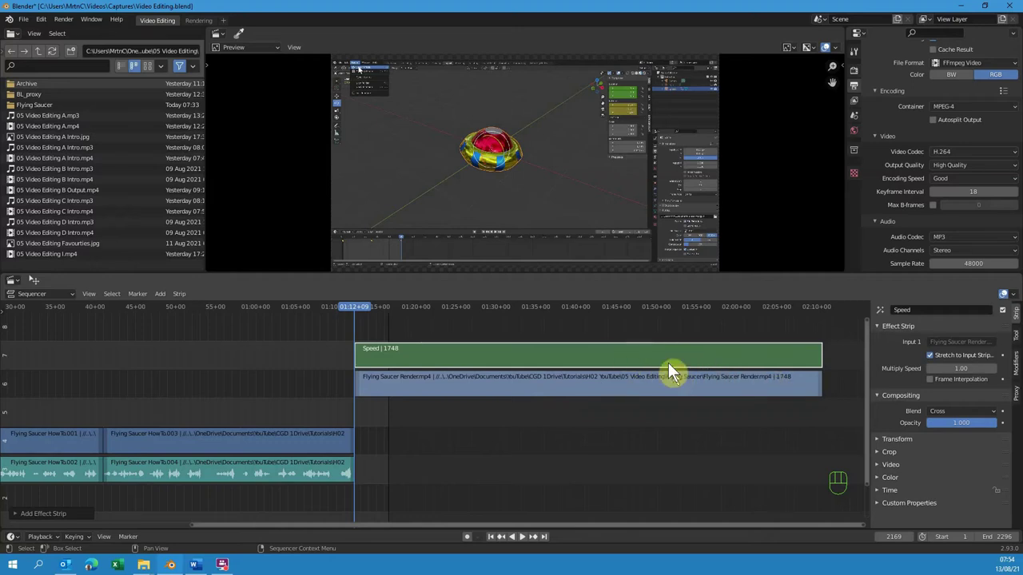
left_click(617, 351)
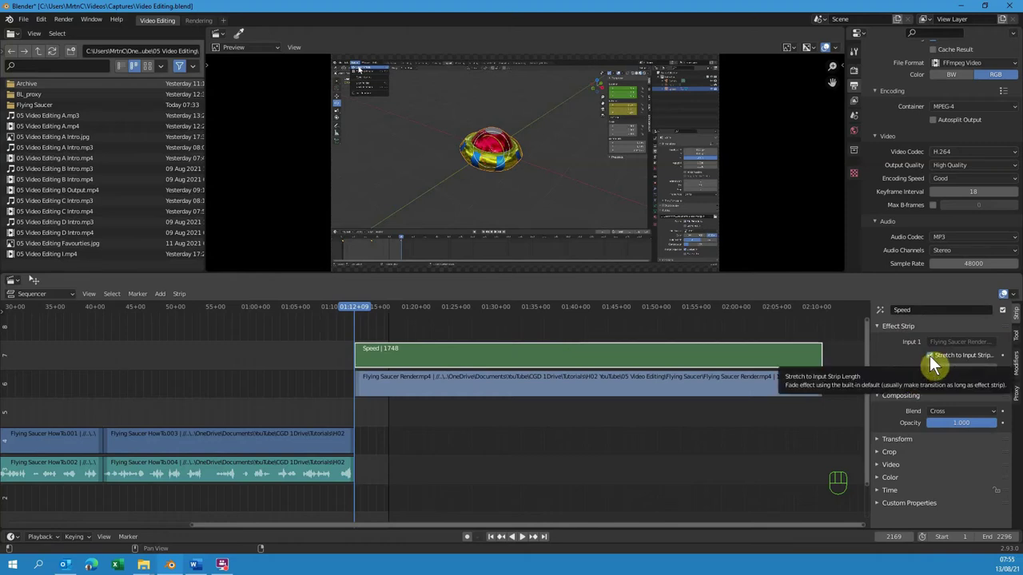
left_click(936, 363)
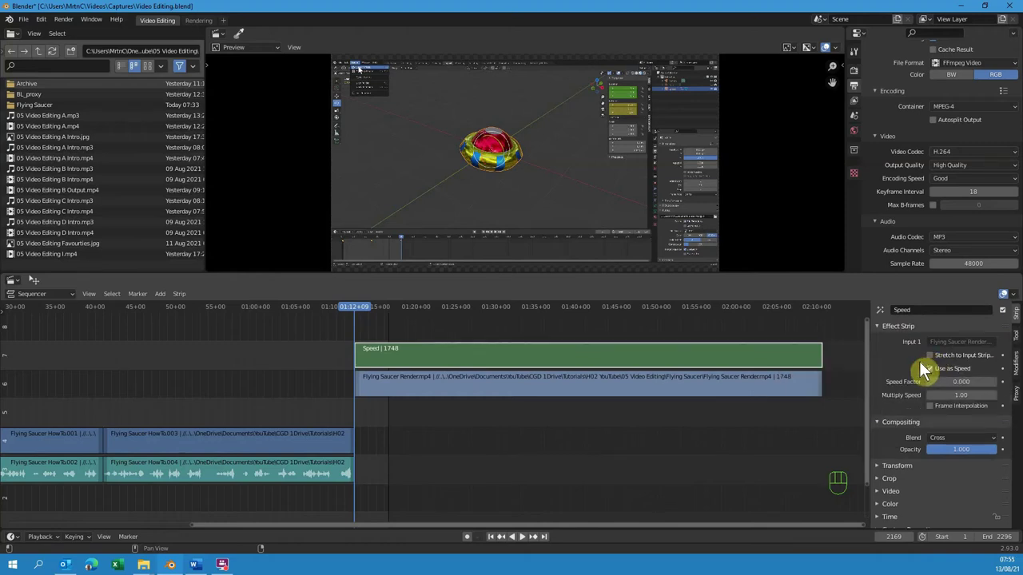
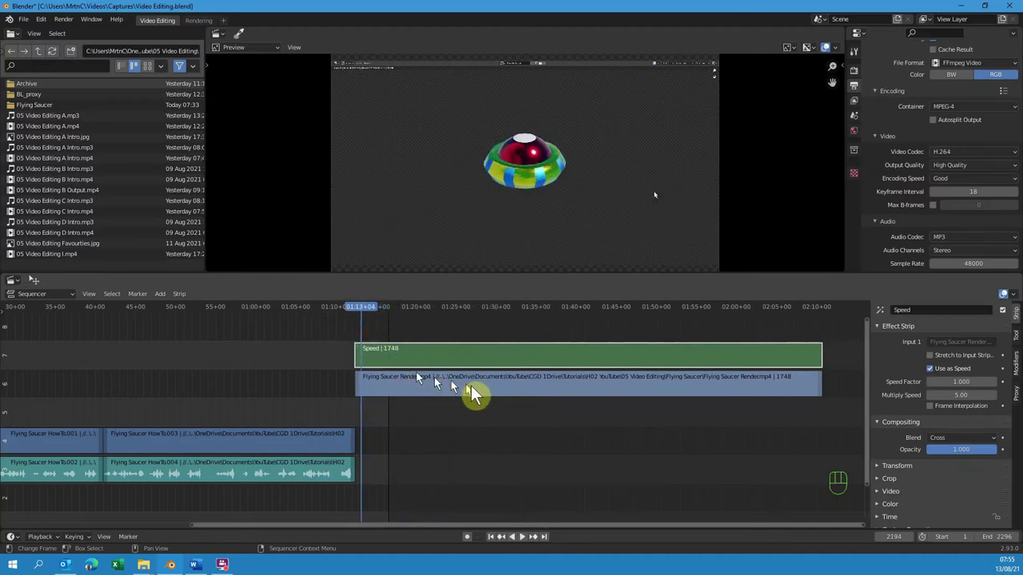
Select the Flying Saucer Render clip and reveal its Time settings for trimming to 350 frames.
left_click(478, 388)
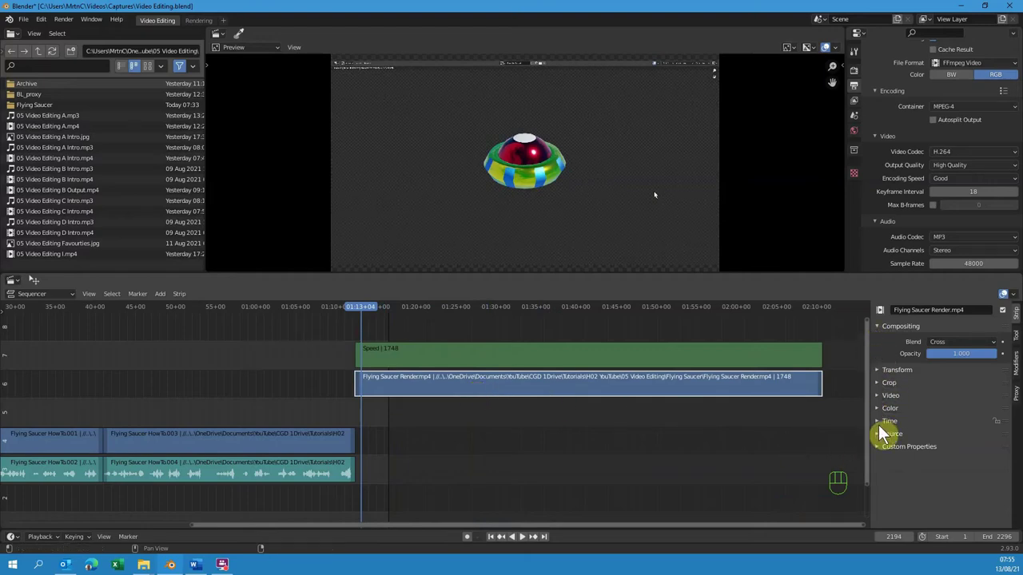
left_click(885, 430)
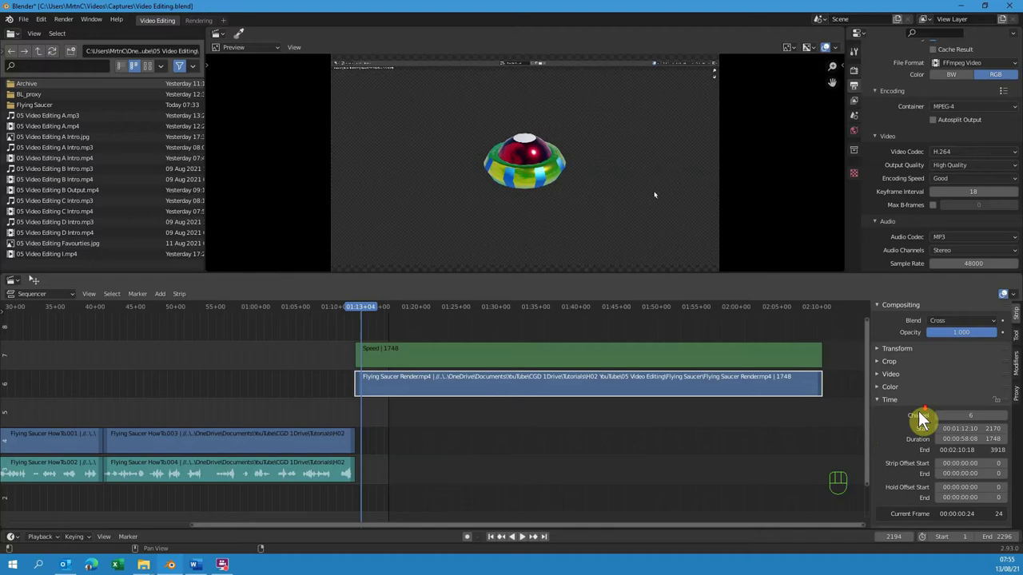
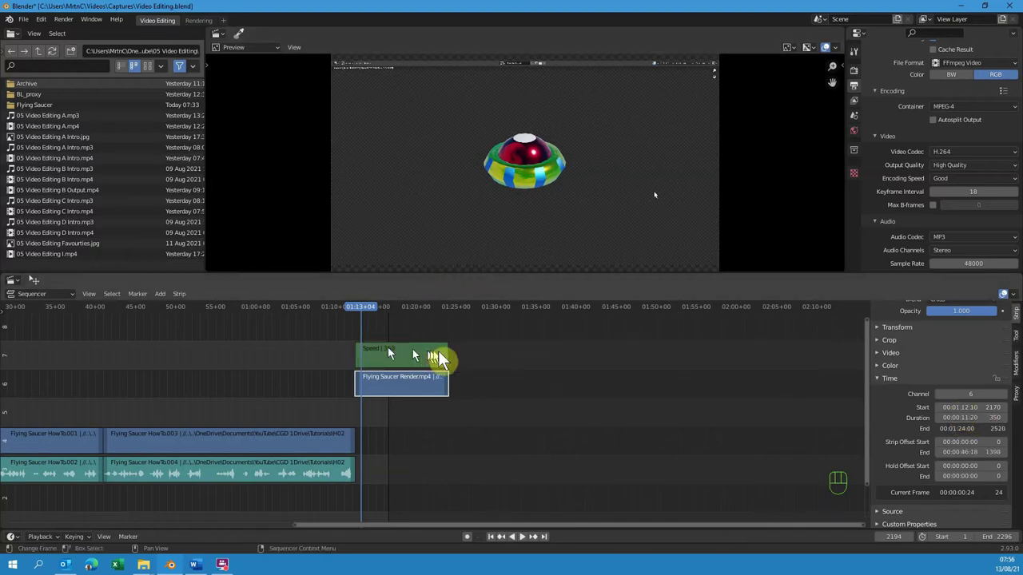
Add the See you Soon - Otis McDonald track beneath the saucer clip and play back from the start.
left_click_drag(358, 307, 365, 416)
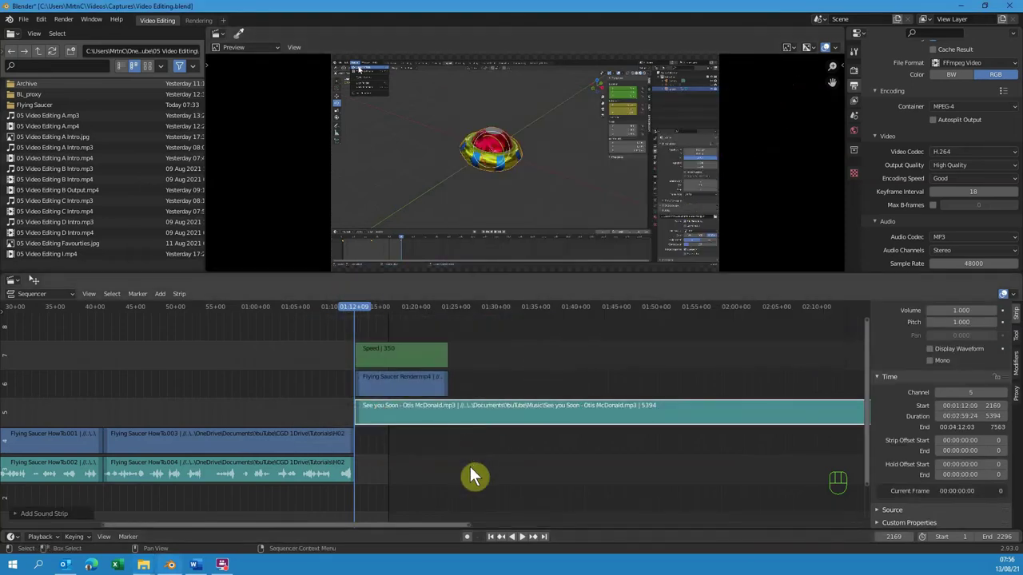
key("shift+space")
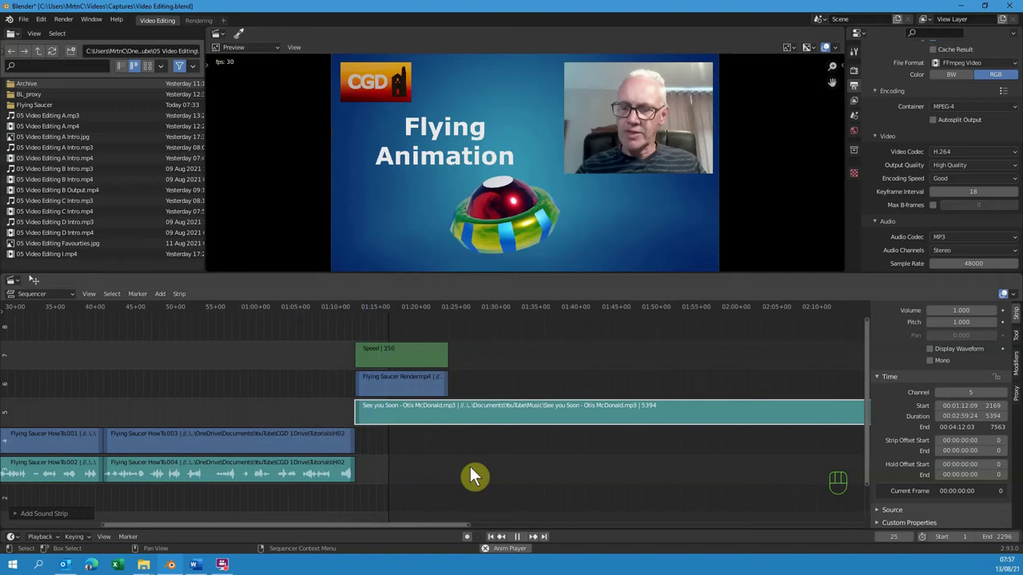
key("shift+space")
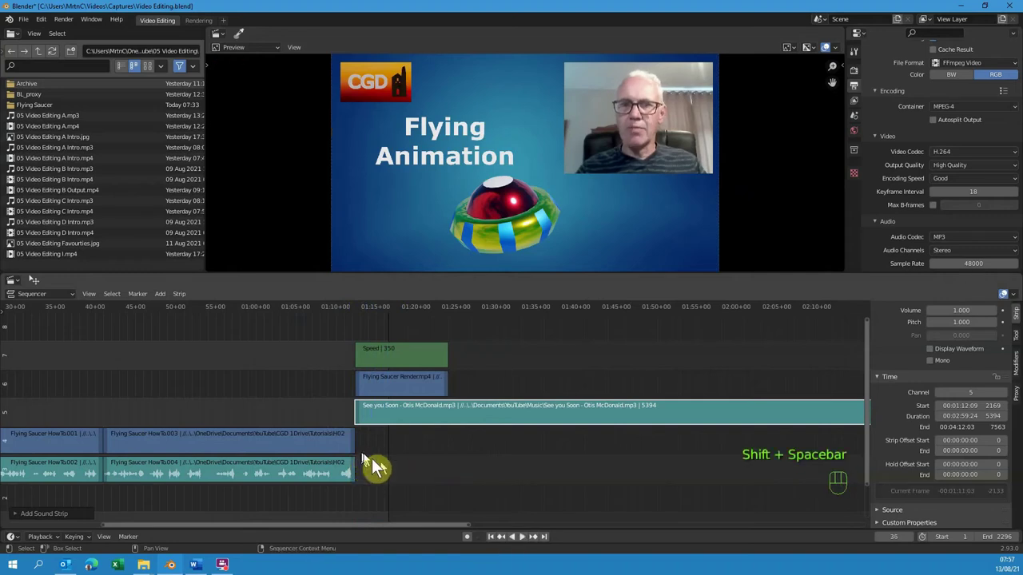
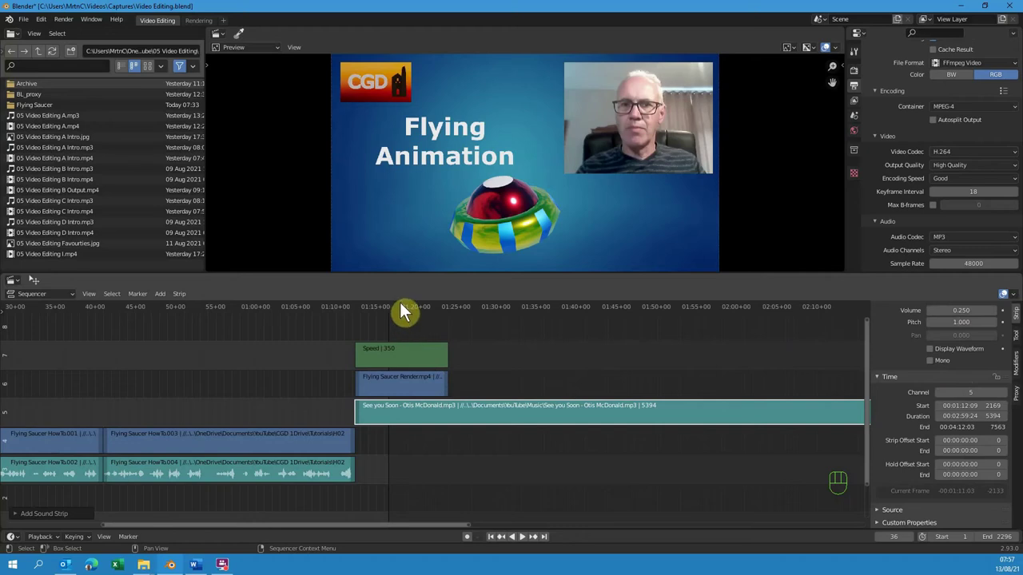
Cut the music at the saucer clip's end, delete the leftover, and add a fade.
left_click(411, 308)
left_click(384, 319)
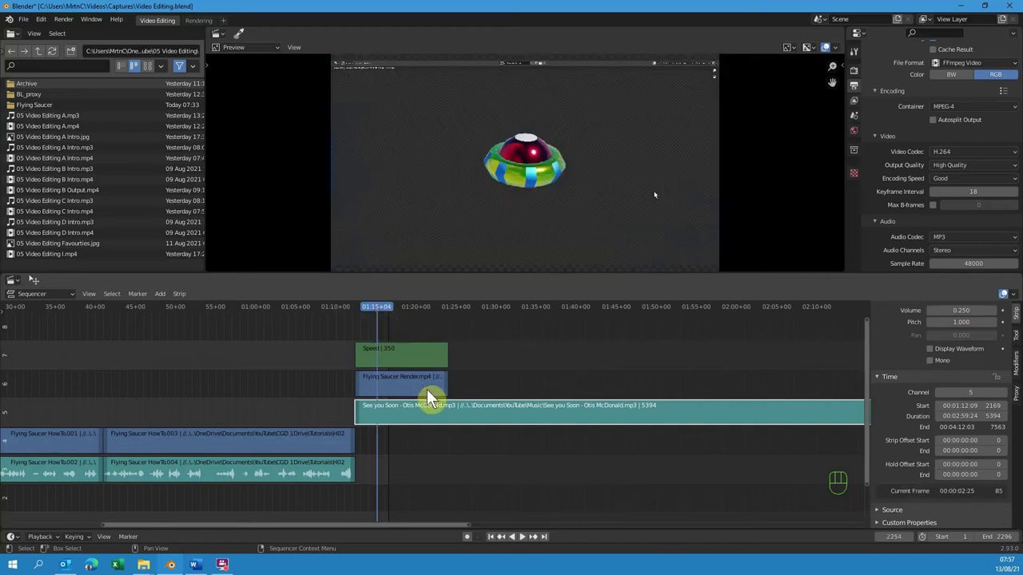
key("Page_Up")
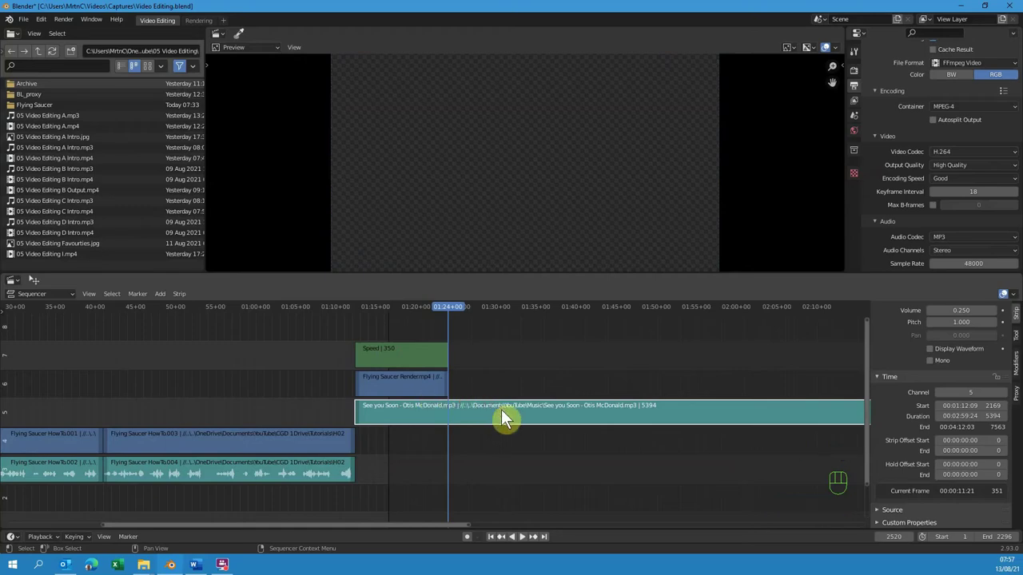
key("k")
key("Delete")
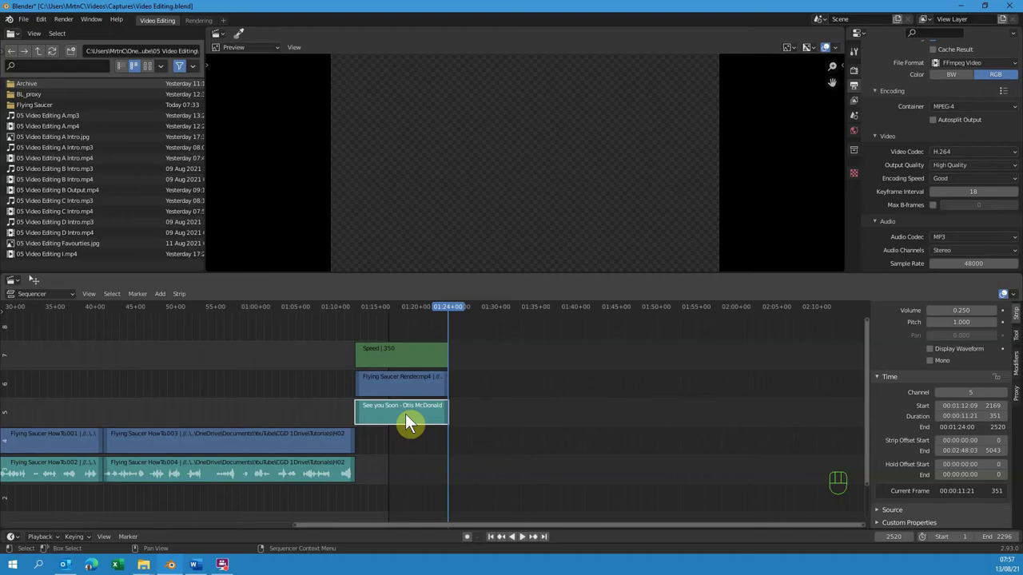
left_click_drag(421, 429, 473, 450)
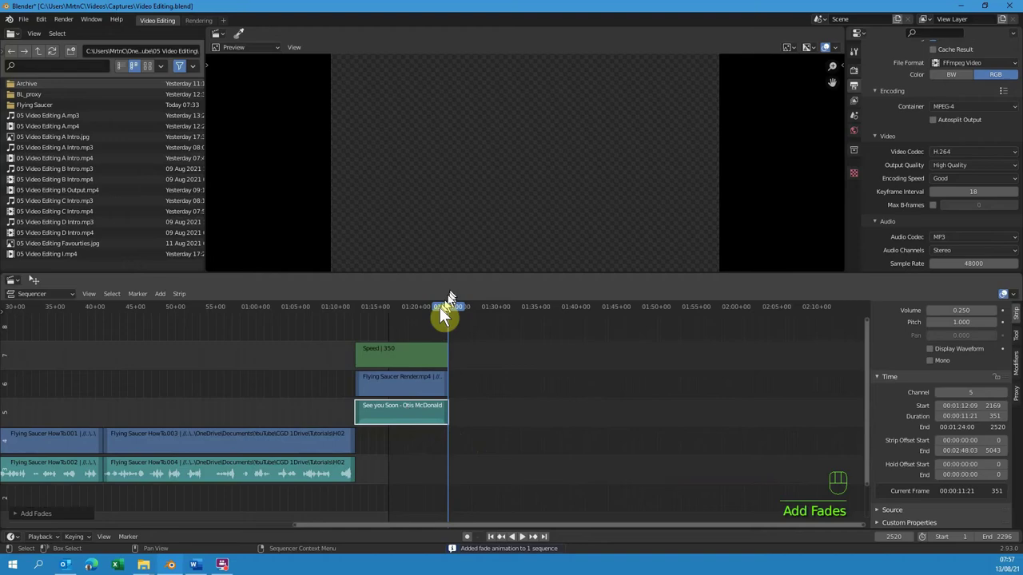
Drag Gorse by Rocky Valley.jpg into the sequencer as an image strip and return to the editor.
left_click_drag(445, 311, 439, 404)
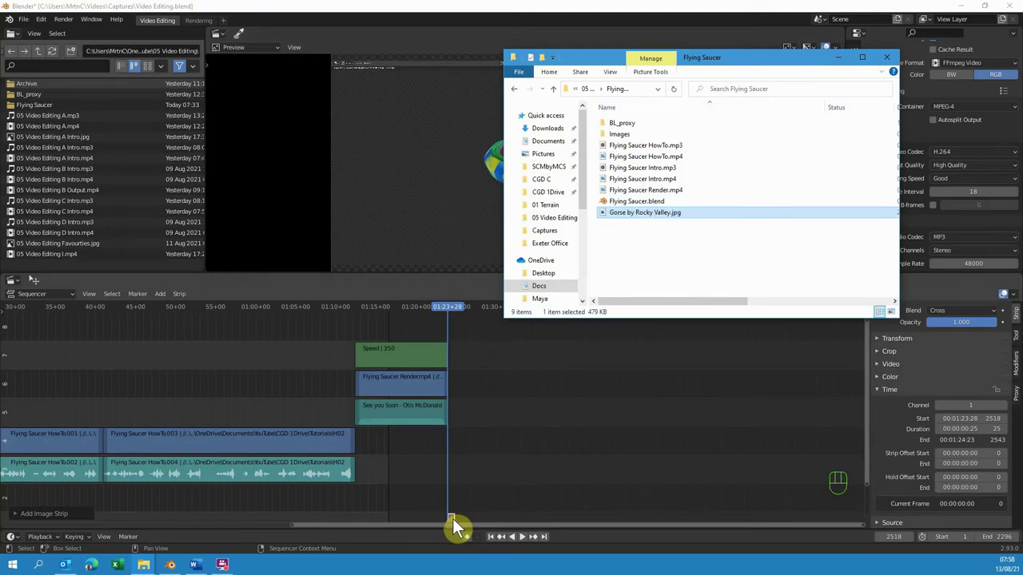
left_click(457, 525)
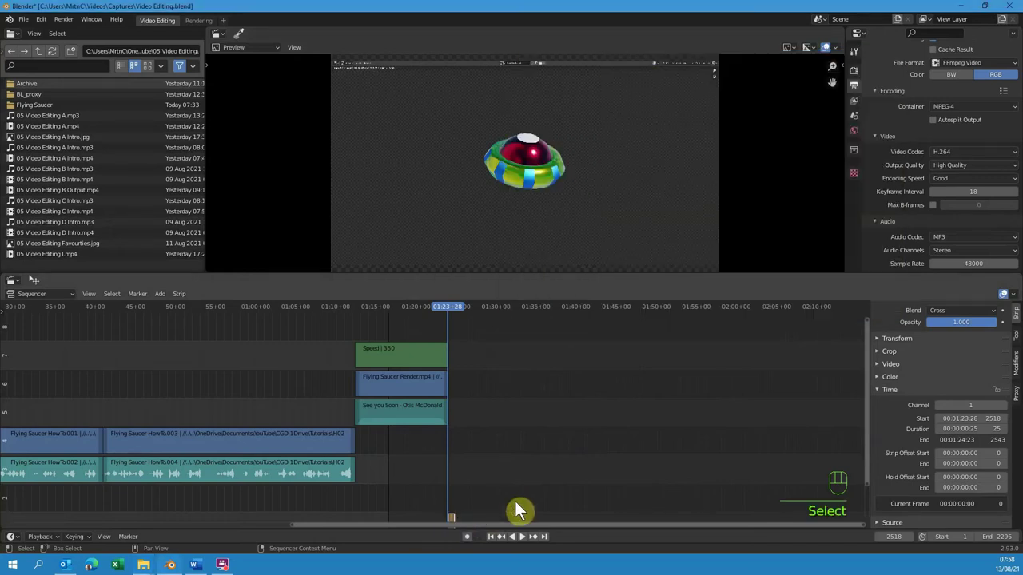
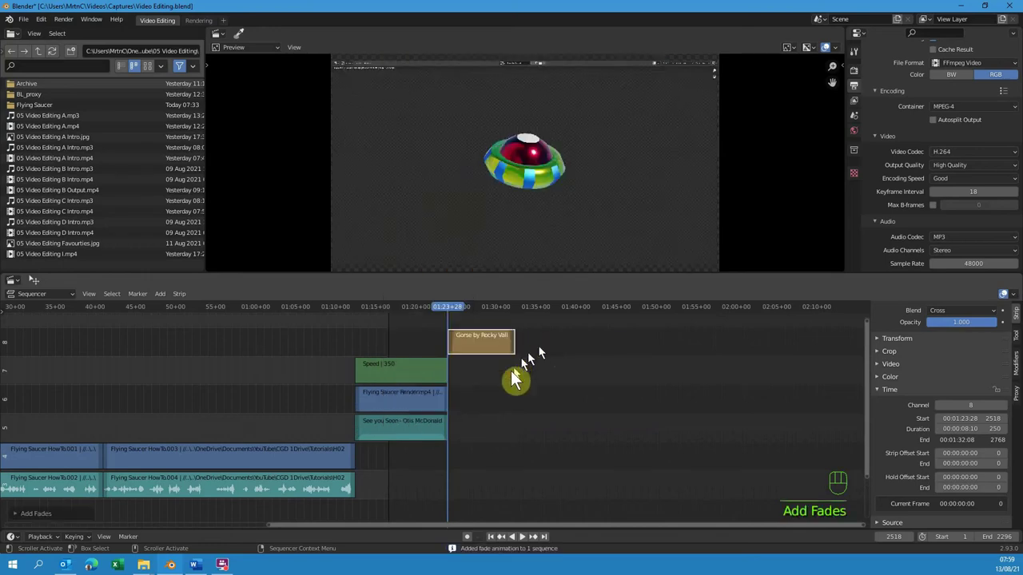
Scrub the playhead through the landscape image's fade-in to preview it.
left_click_drag(454, 309, 475, 321)
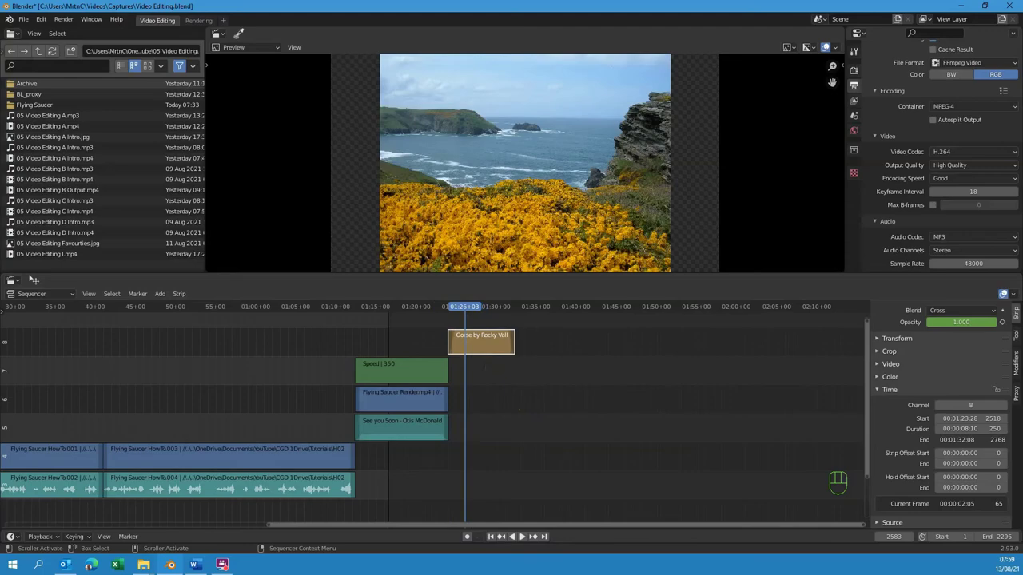
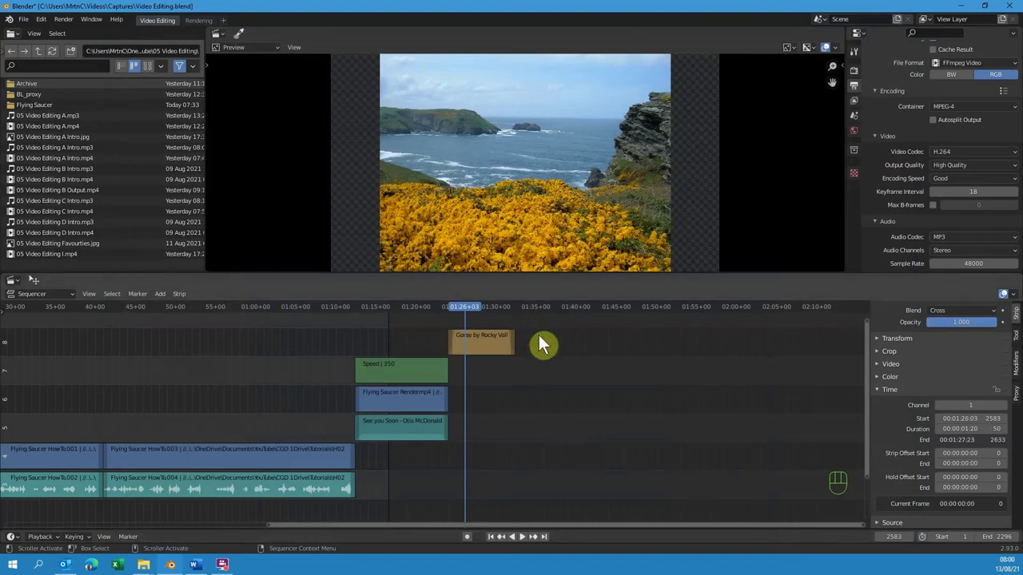
Raise the new saucer strip's Channel to 9 so it sits above the landscape image.
left_click_drag(871, 390, 870, 384)
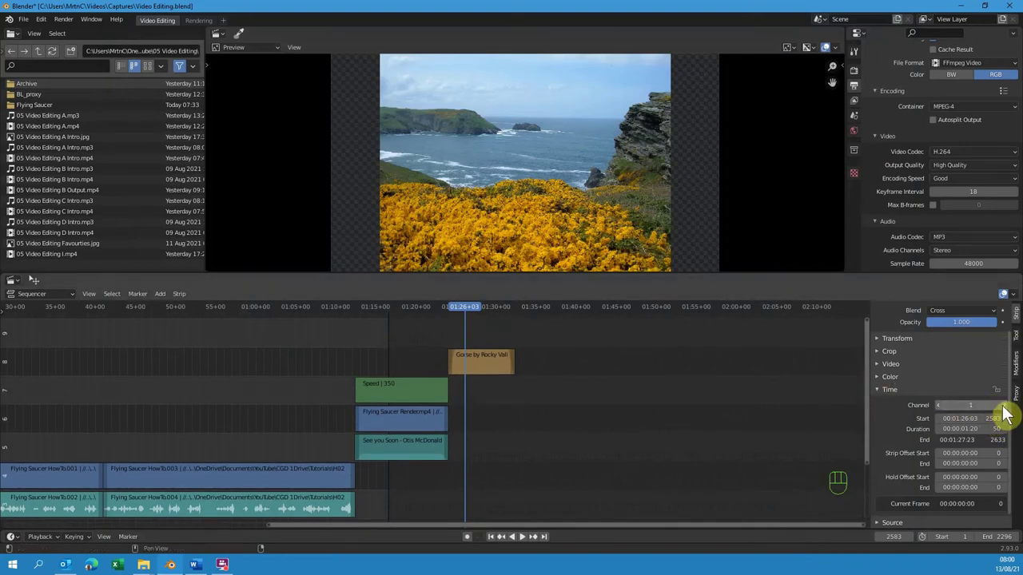
left_click(1009, 407)
double_click(1008, 407)
left_click(1008, 407)
left_click(1008, 408)
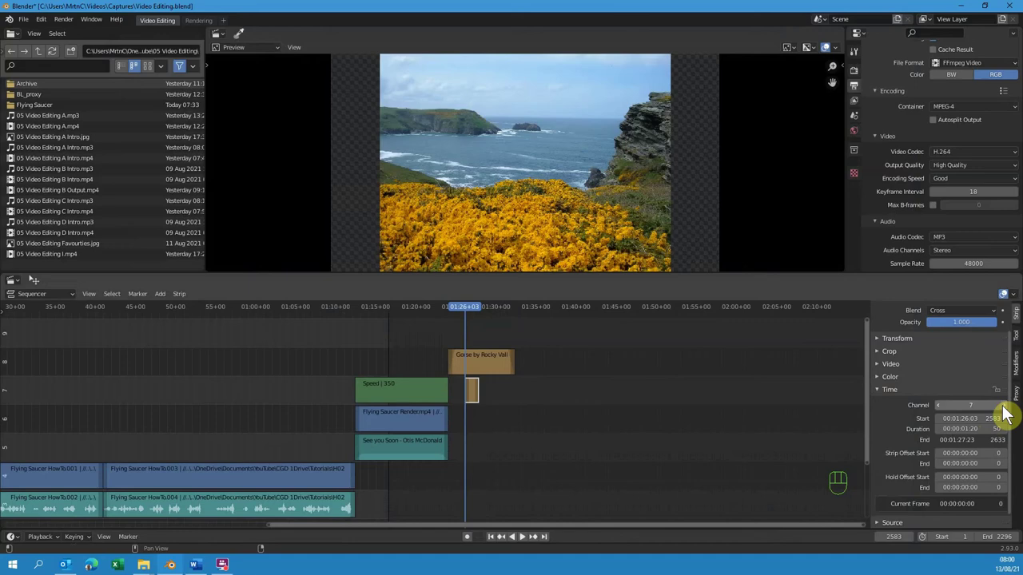
left_click(1008, 408)
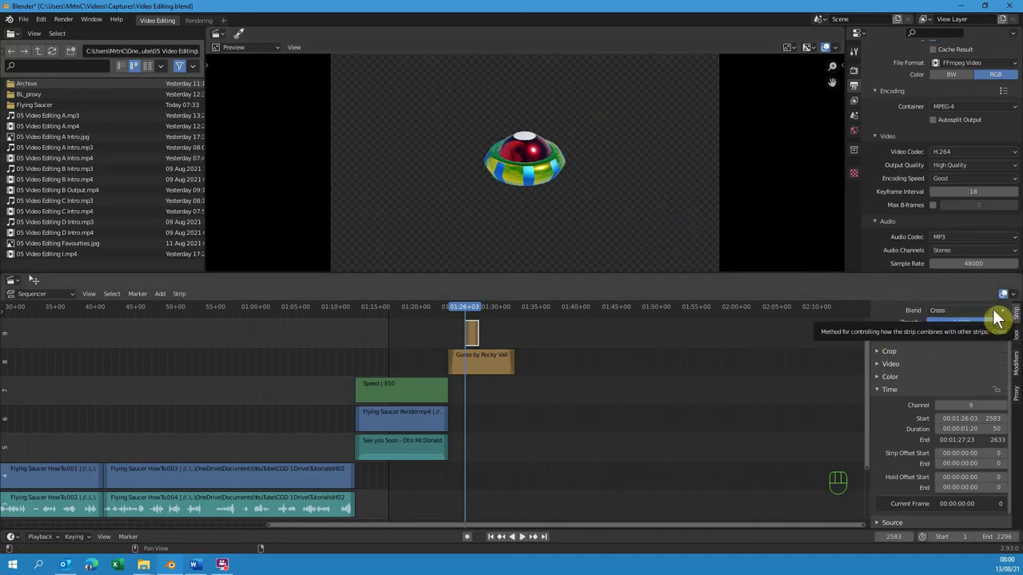
Zoom the timeline out and step the playhead forward to the end of the landscape shot at 01:32.
left_click_drag(999, 317, 970, 455)
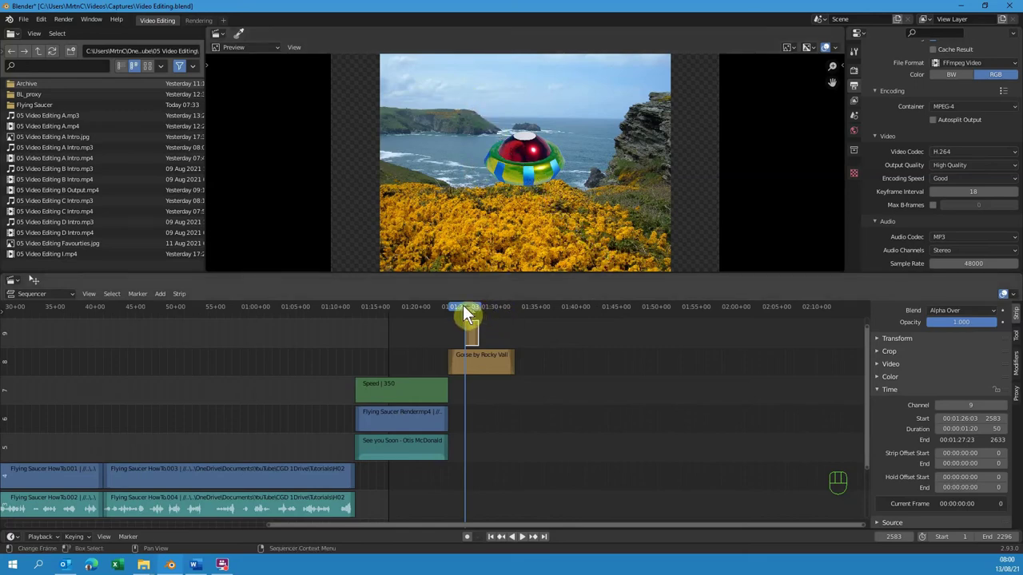
left_click_drag(469, 307, 533, 468)
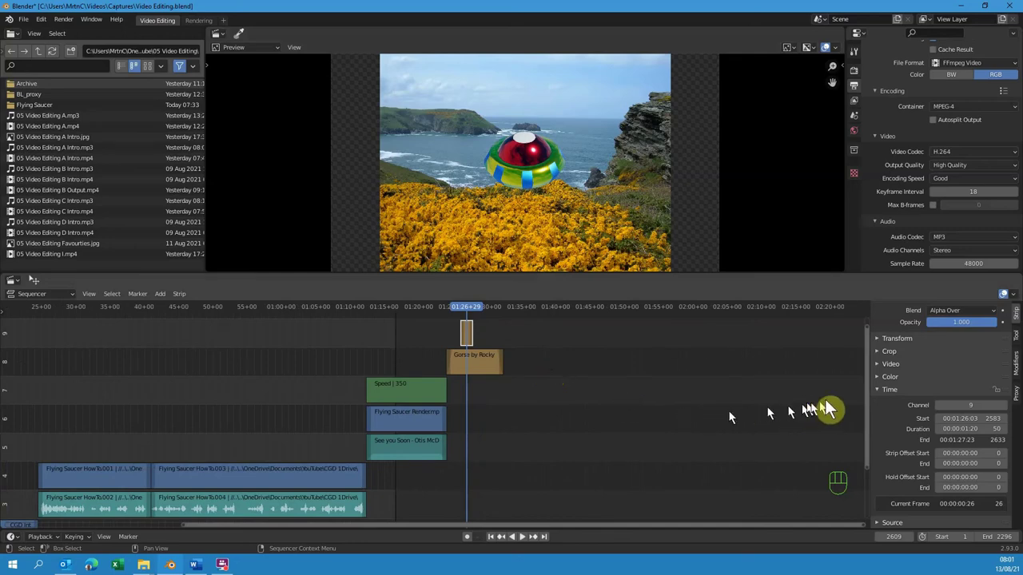
left_click_drag(873, 386, 873, 390)
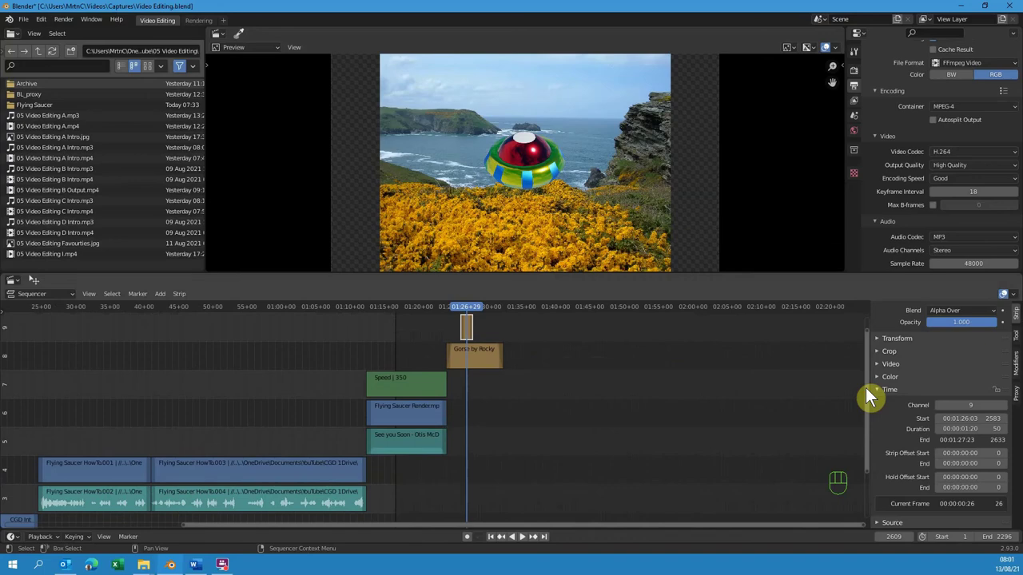
key("Page_Up")
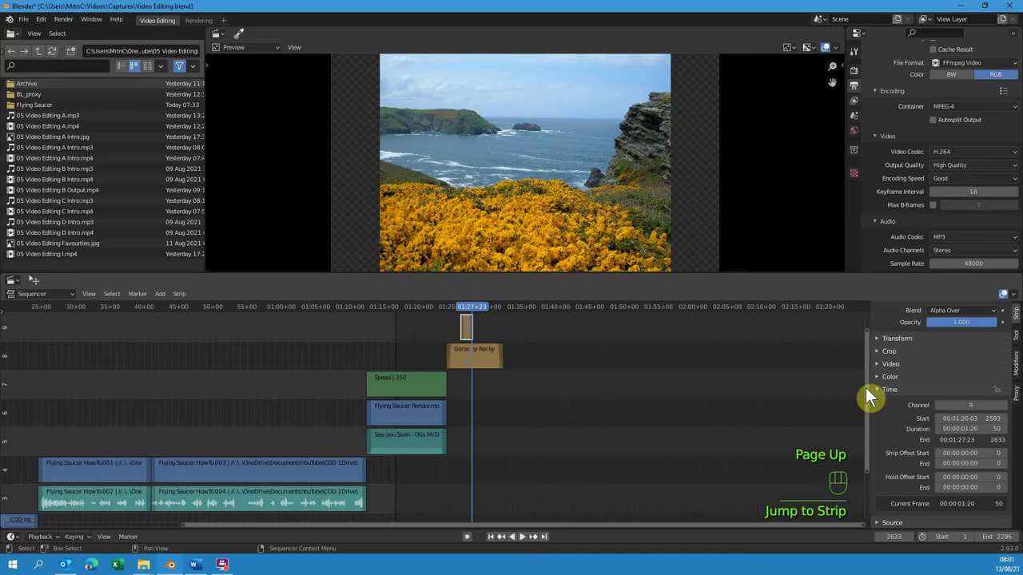
key("Page_Up")
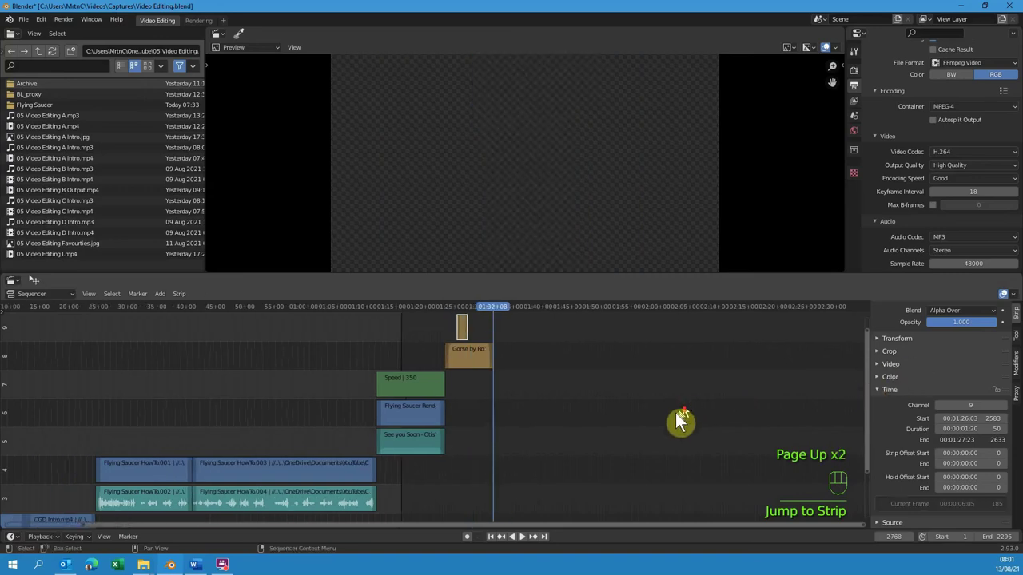
Drag Flying Saucer Intro.mp4 and Intro.mp3 from File Explorer into the sequencer at 01:32+08.
left_click_drag(875, 417, 867, 481)
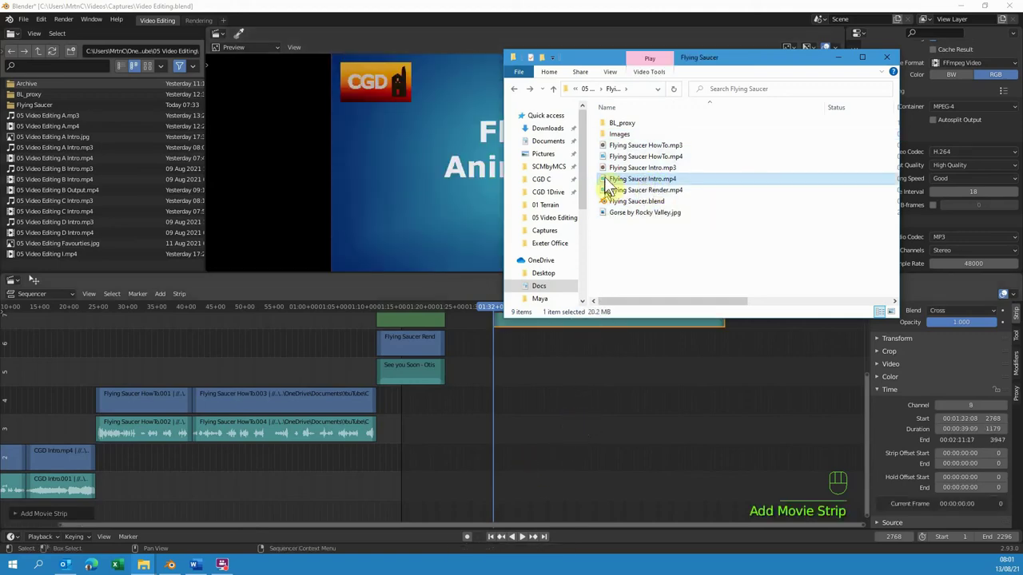
left_click(593, 326)
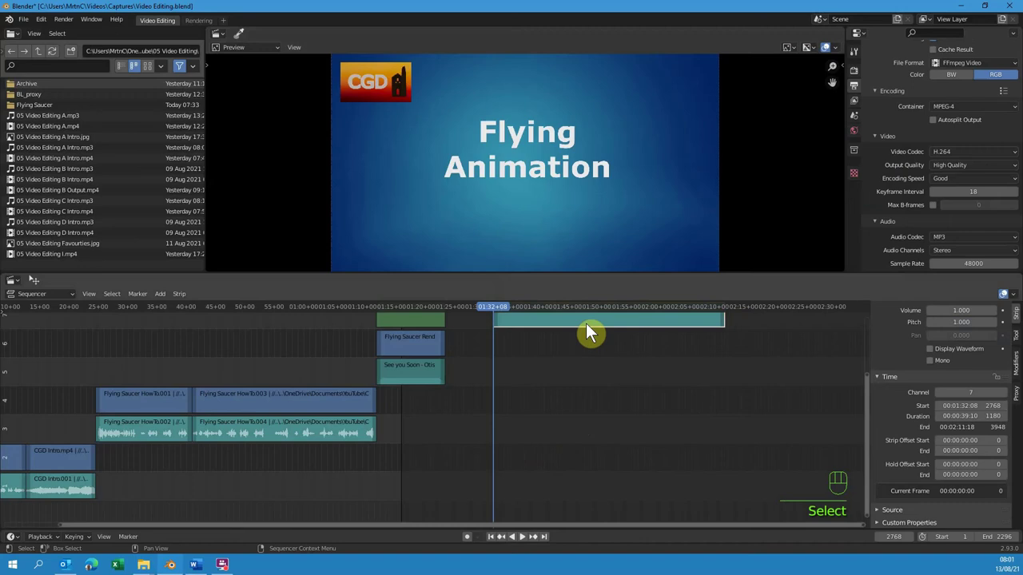
key("Delete")
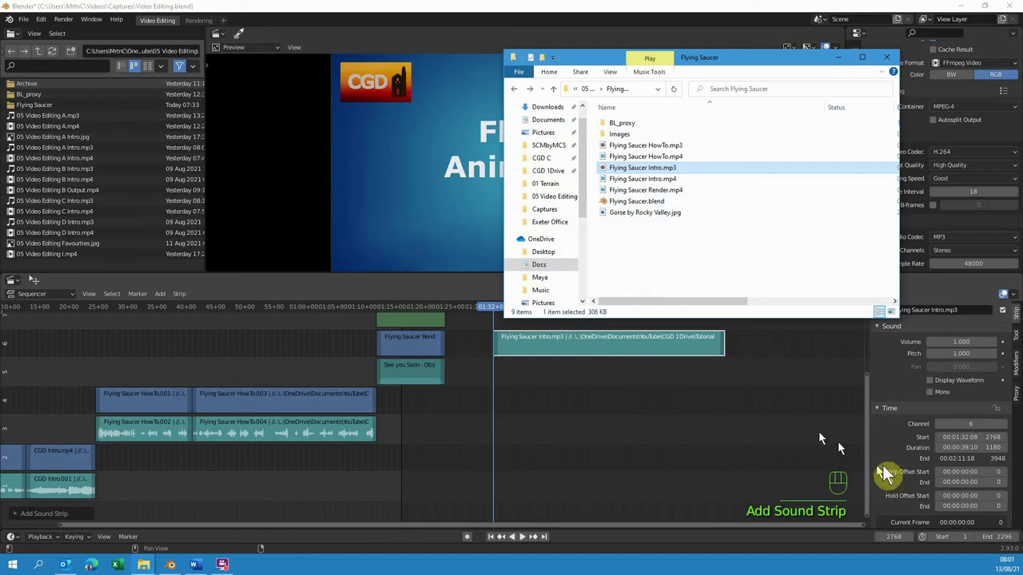
left_click(835, 417)
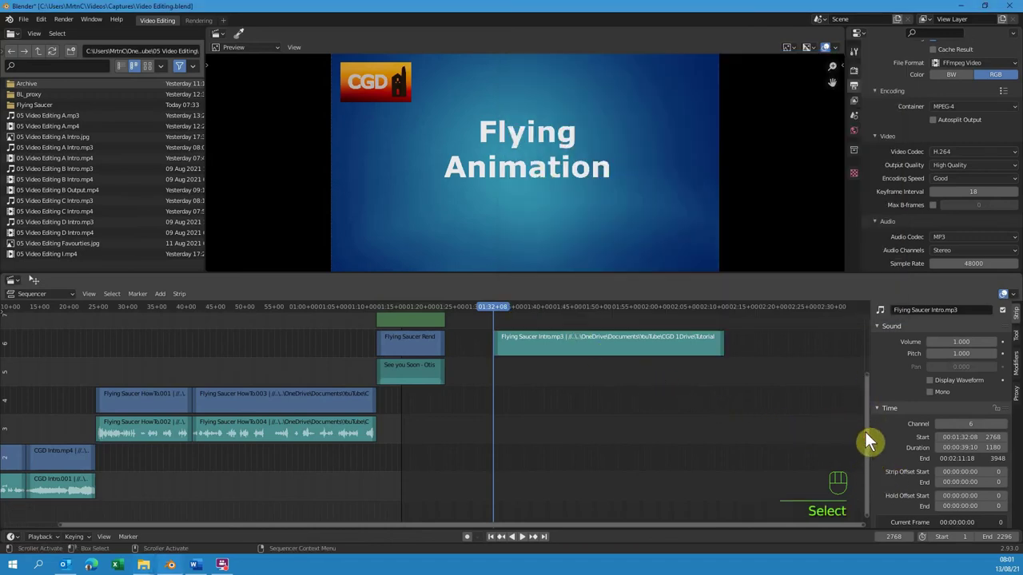
Move the Flying Saucer Intro video strip up a channel and reposition it on the timeline.
left_click_drag(872, 434, 832, 385)
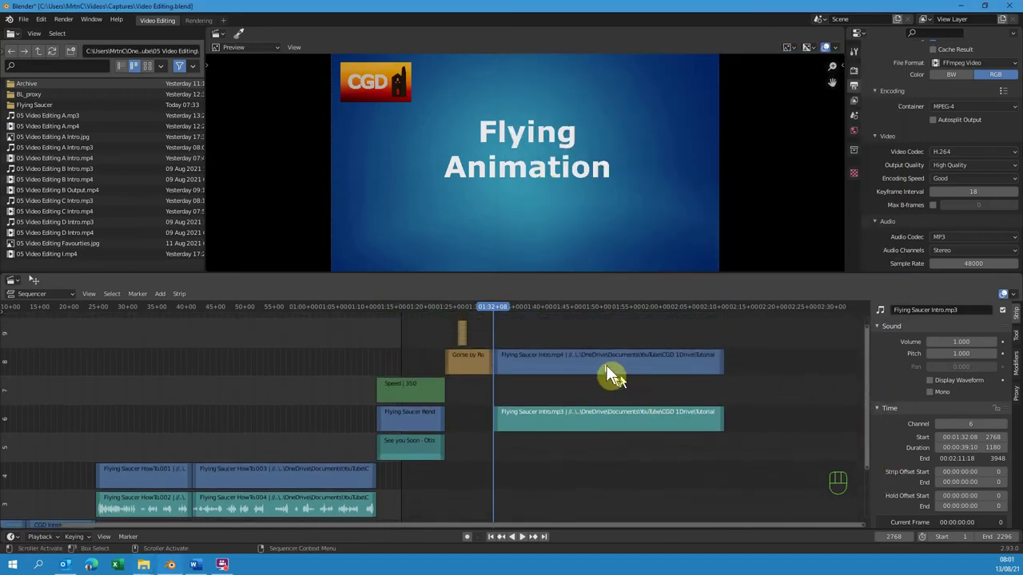
left_click(610, 371)
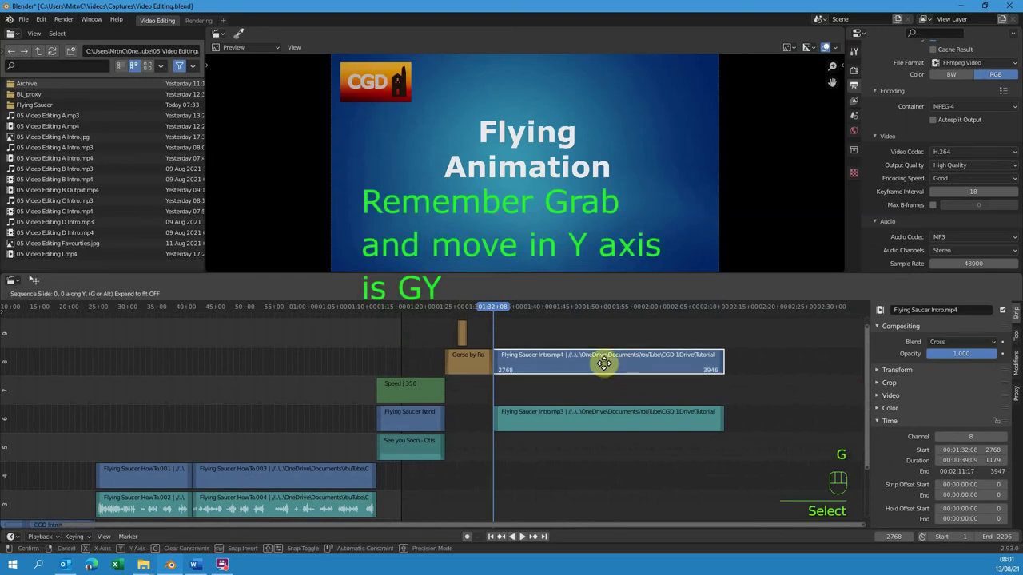
left_click_drag(600, 378, 698, 457)
left_click_drag(883, 423, 828, 426)
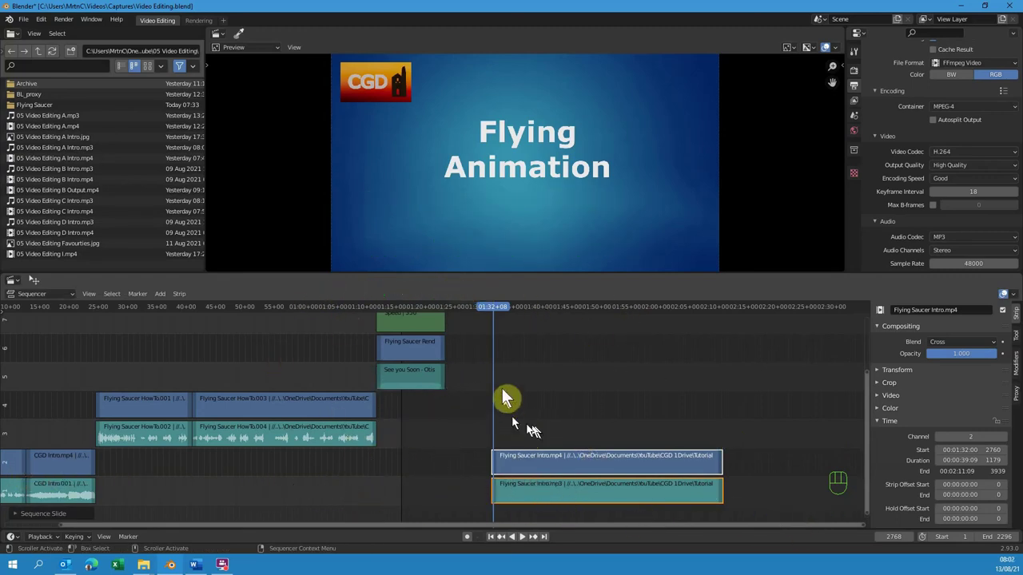
Scrub the closing intro clip, deselect everything and return the playhead to 1:32+08.
left_click(620, 508)
left_click(958, 389)
left_click_drag(497, 310, 644, 375)
left_click(610, 474)
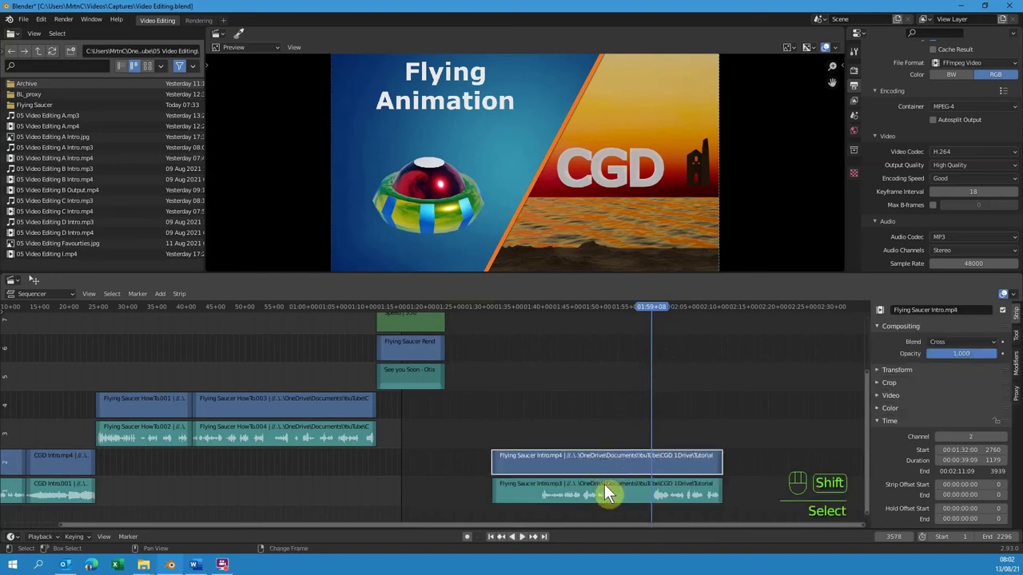
key("k")
key("Delete")
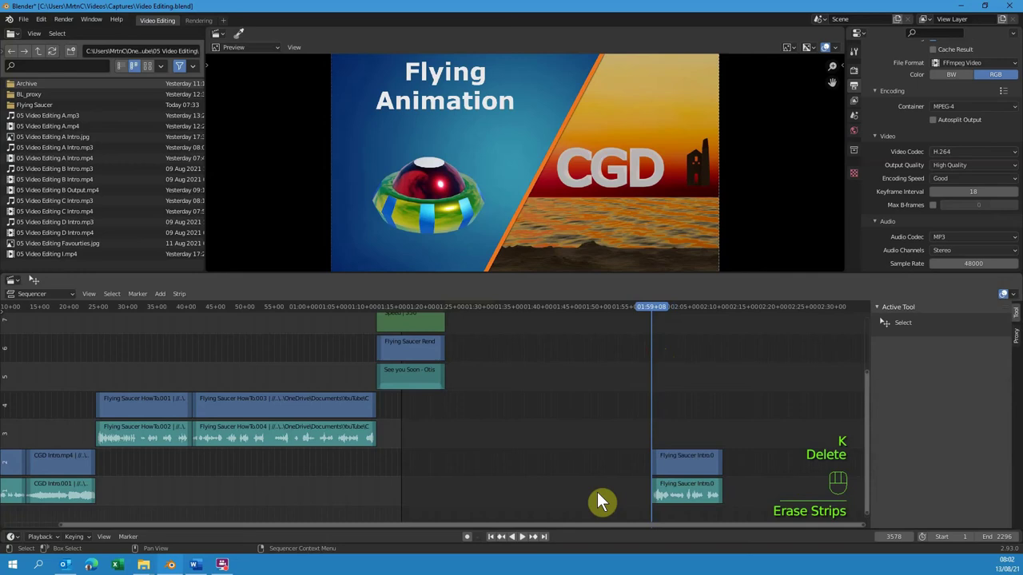
key("Page_Down")
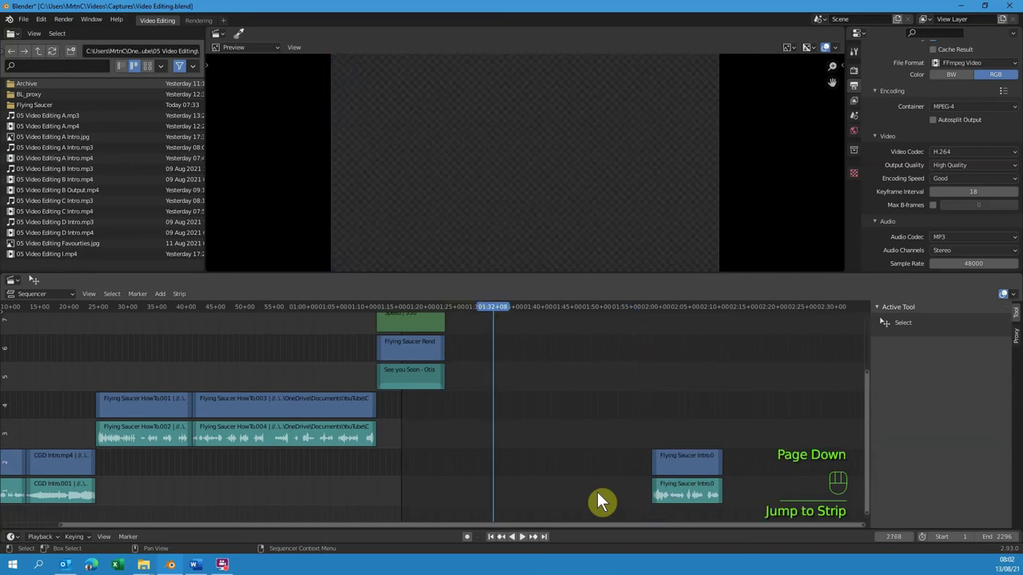
key("Page_Down")
Select the closing intro strips and run 'Snap Strips to the Current Frame'.
left_click_drag(872, 393, 862, 361)
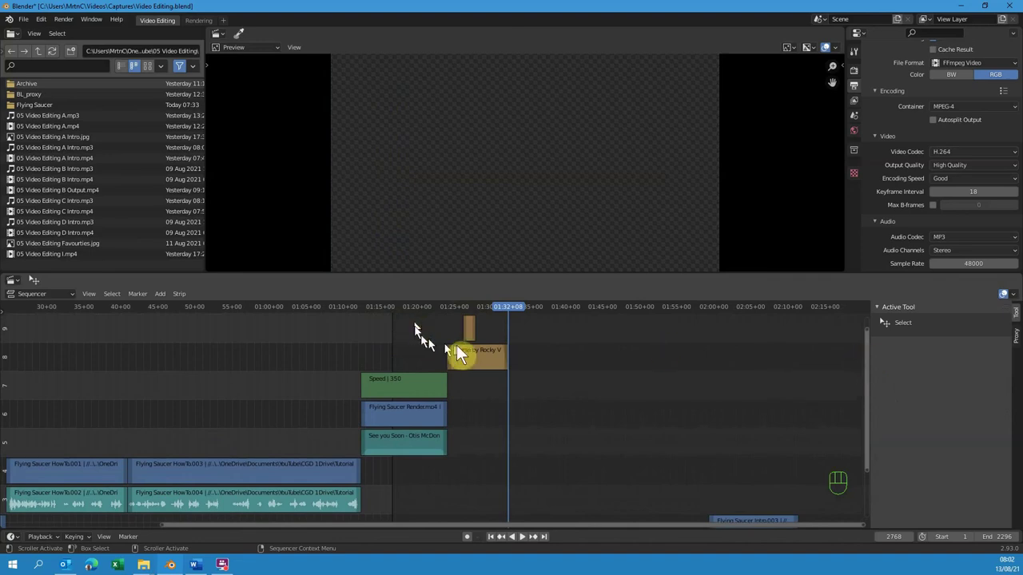
left_click_drag(873, 355, 844, 437)
left_click_drag(733, 436, 772, 522)
type("ips to the Current Frame")
key("shift+s")
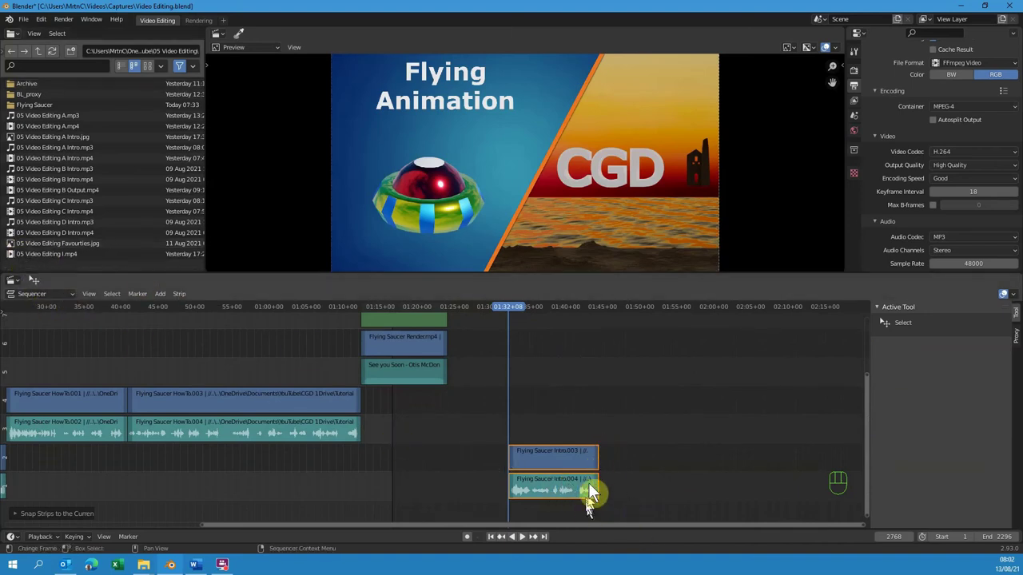
Step the playhead to the intro clip's last frame, 1:43+23, then show the whole edit.
left_click_drag(97, 307, 141, 365)
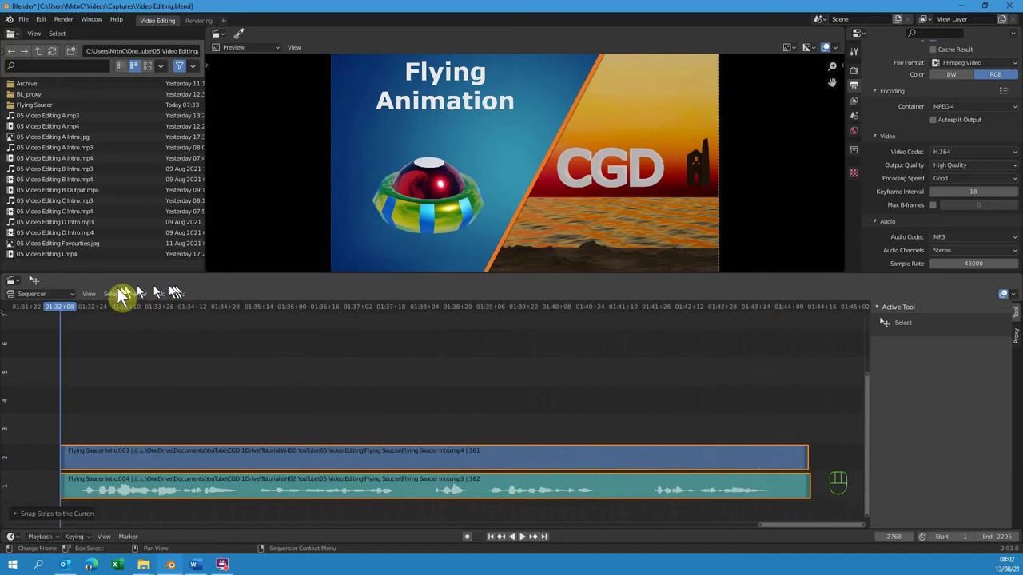
left_click_drag(132, 312, 782, 338)
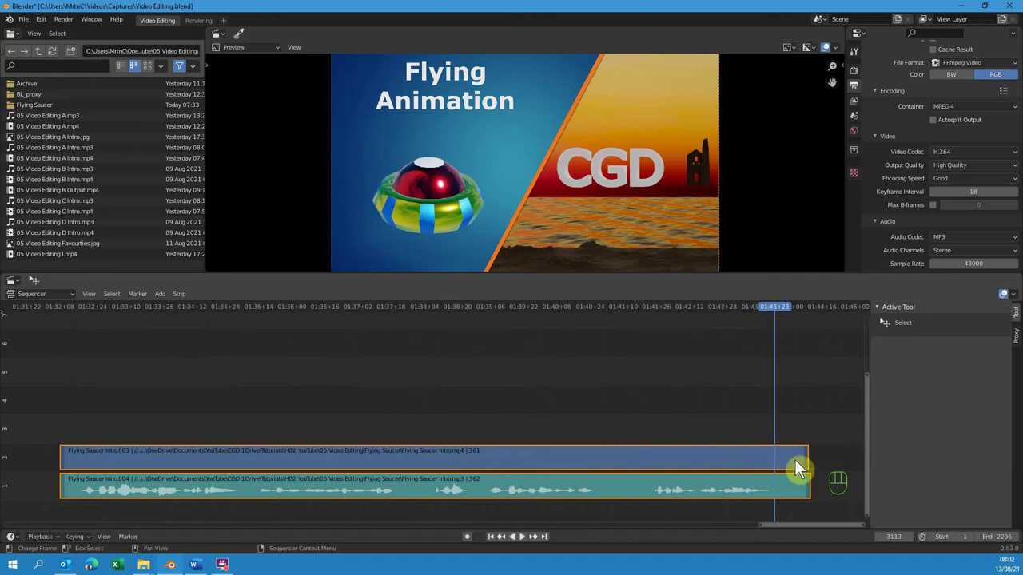
key("k")
key("Delete")
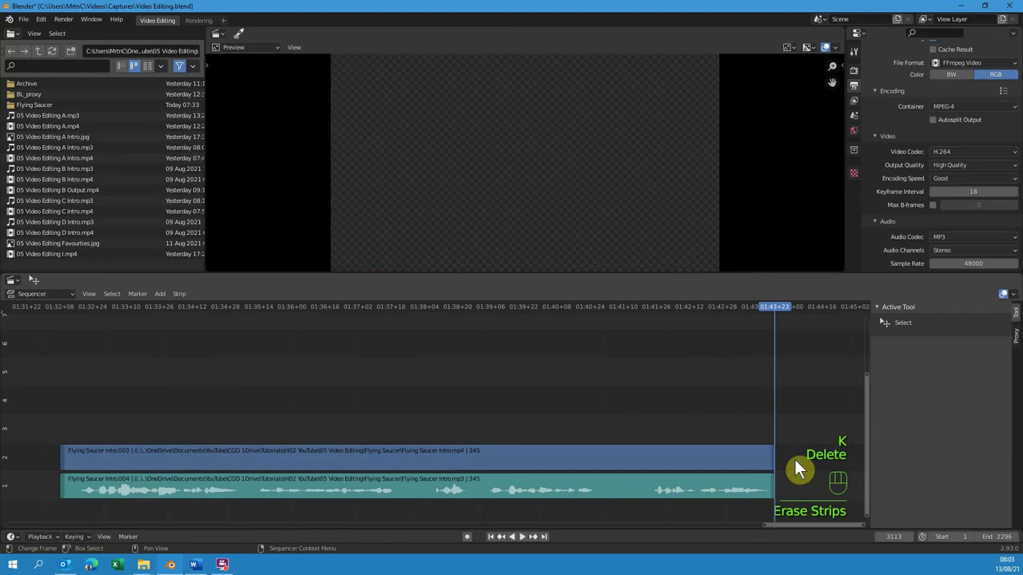
key("Home")
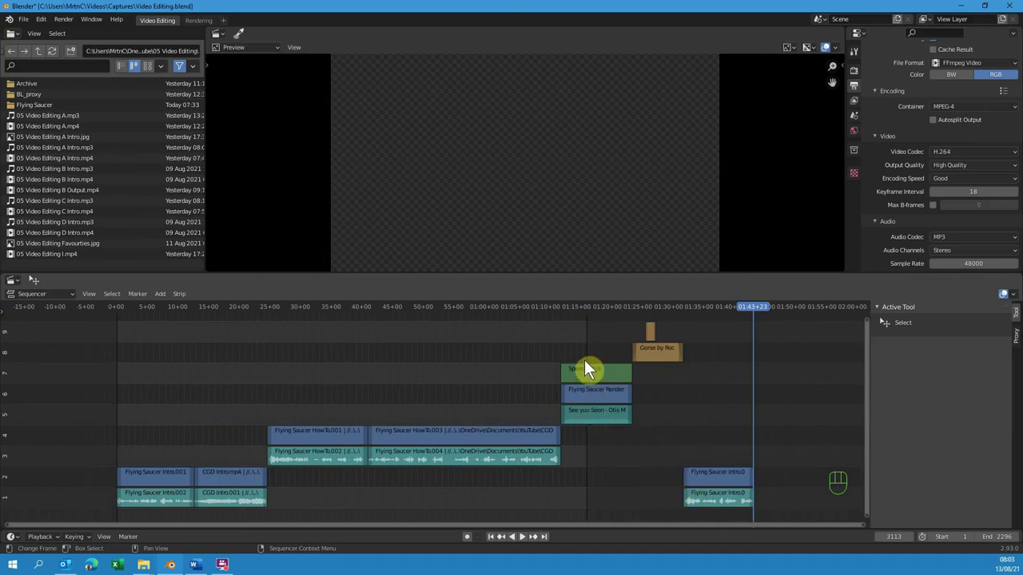
Select all strips and set the scene frame range to them, ending at 3112.
key("a")
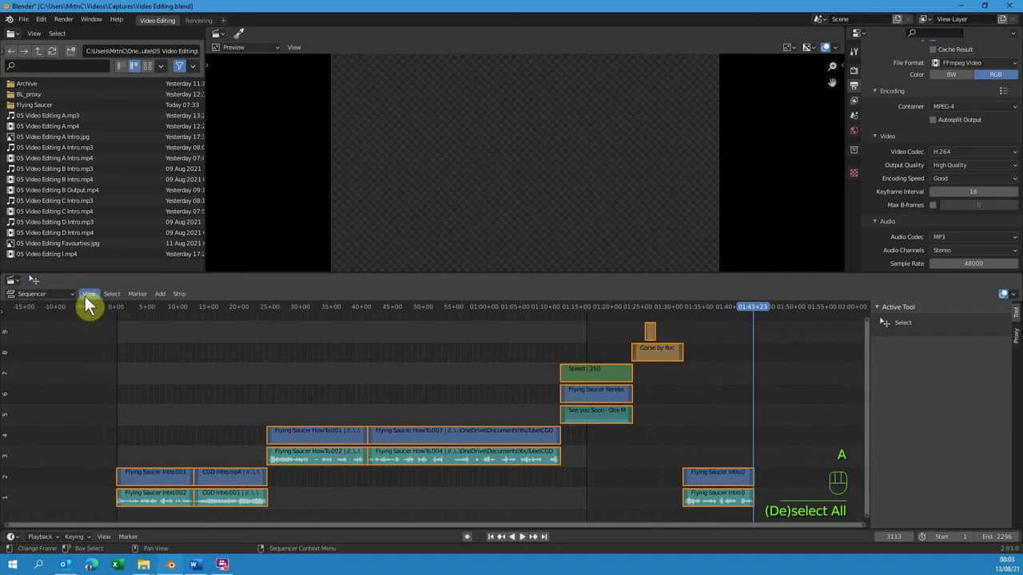
left_click_drag(92, 298, 268, 465)
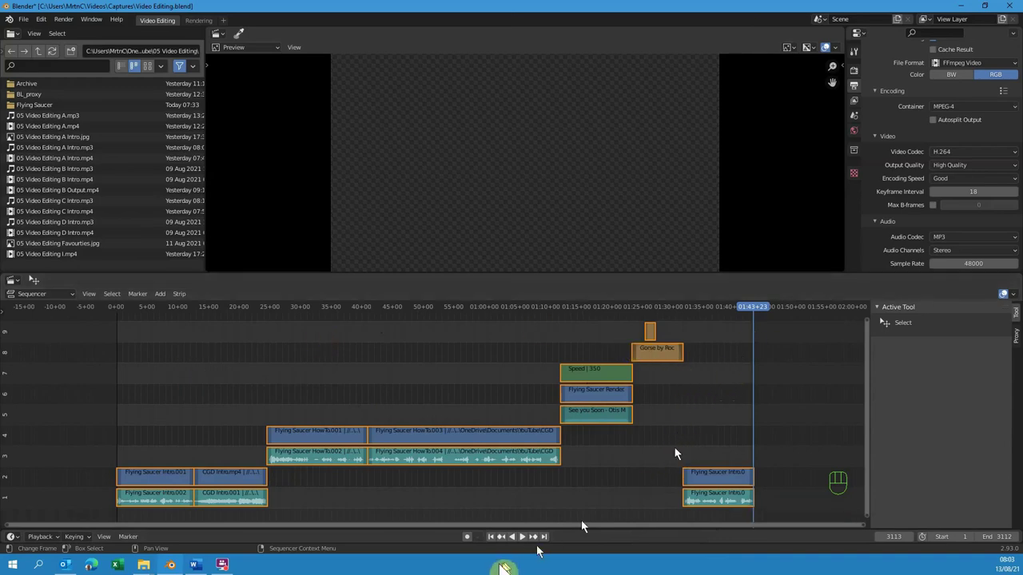
Play the sequence through the gorse landscape into the closing Flying Animation title.
left_click(497, 544)
left_click(528, 544)
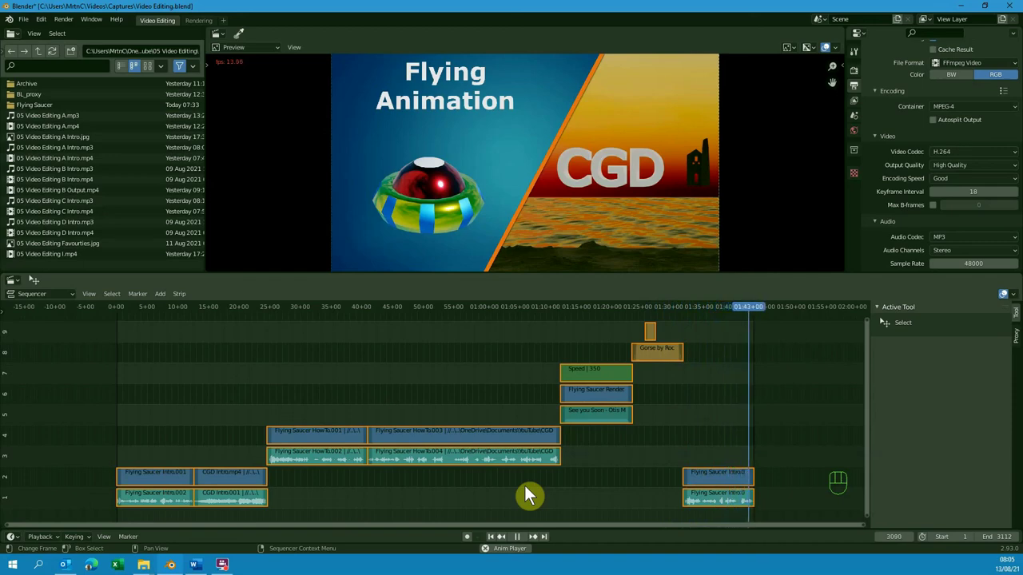
Stop playback, scrub from frame 0 through the how-to clips to the gorse composite around 1:26.
key("ctrl+space")
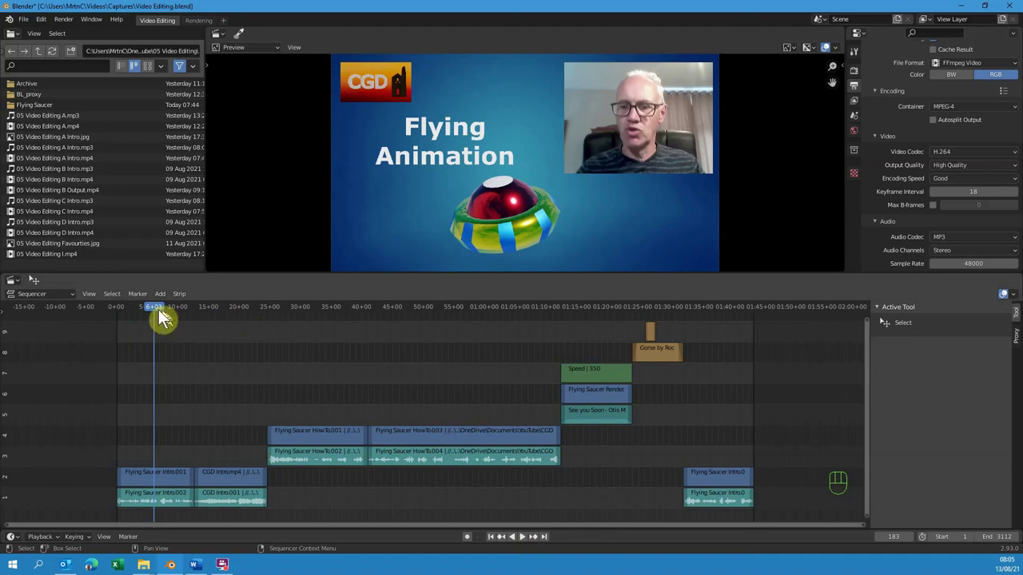
left_click(497, 536)
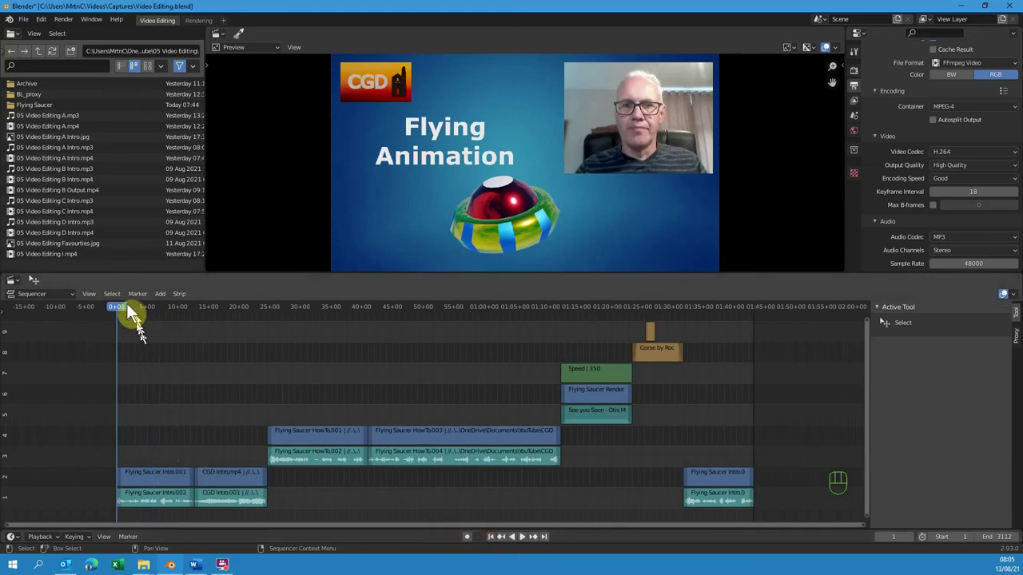
left_click_drag(122, 307, 700, 392)
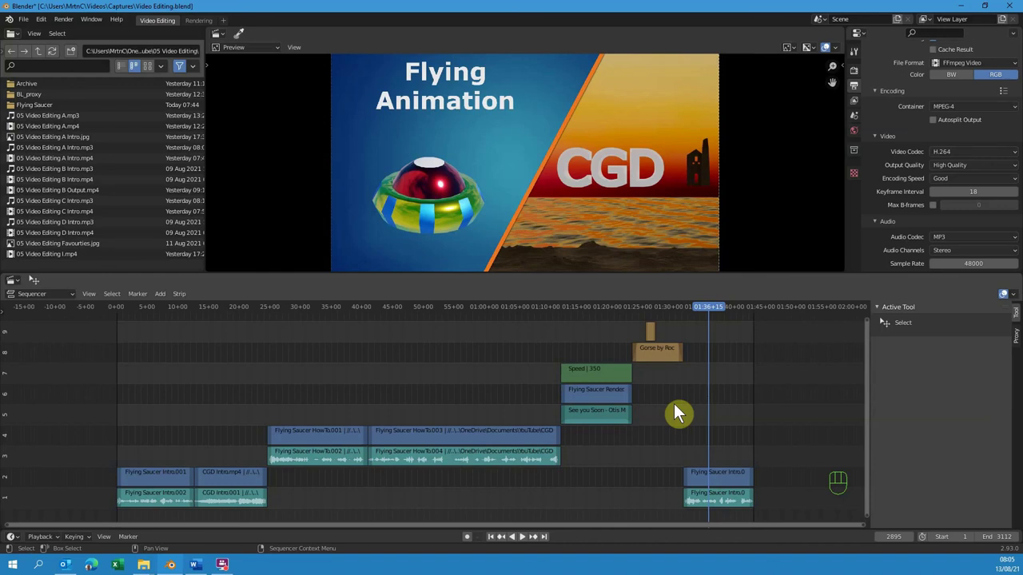
left_click_drag(705, 303, 355, 356)
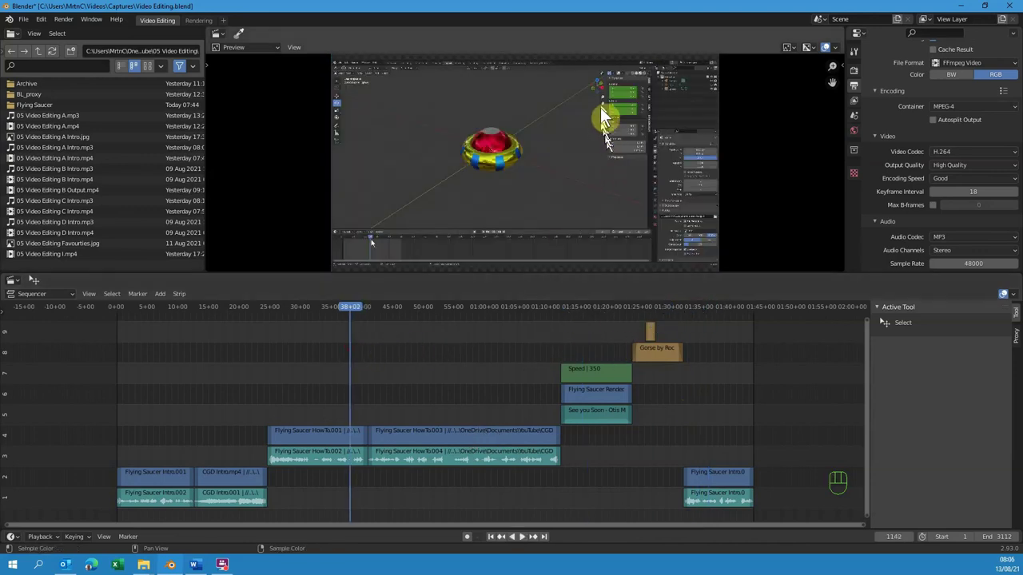
left_click_drag(540, 316, 655, 319)
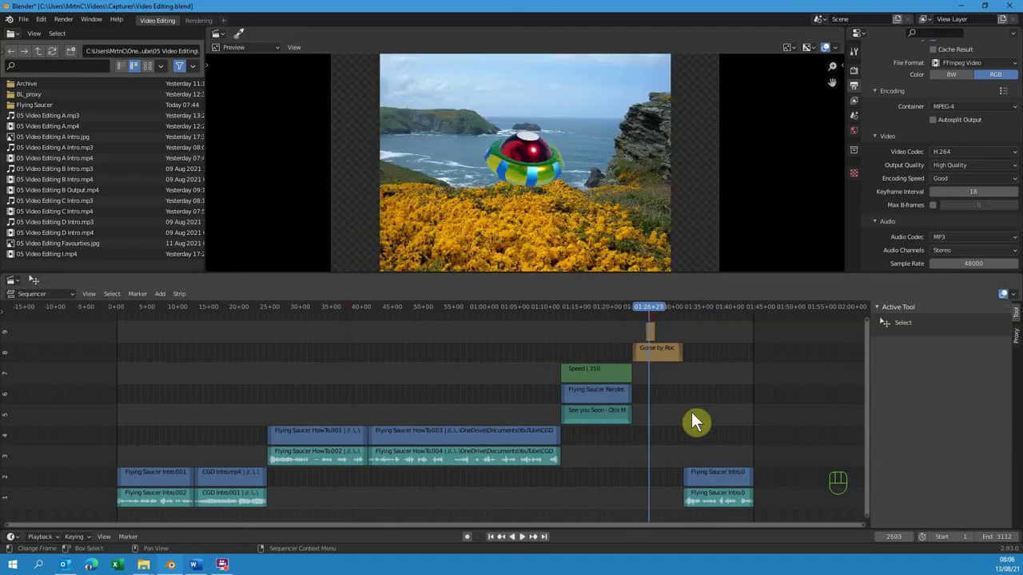